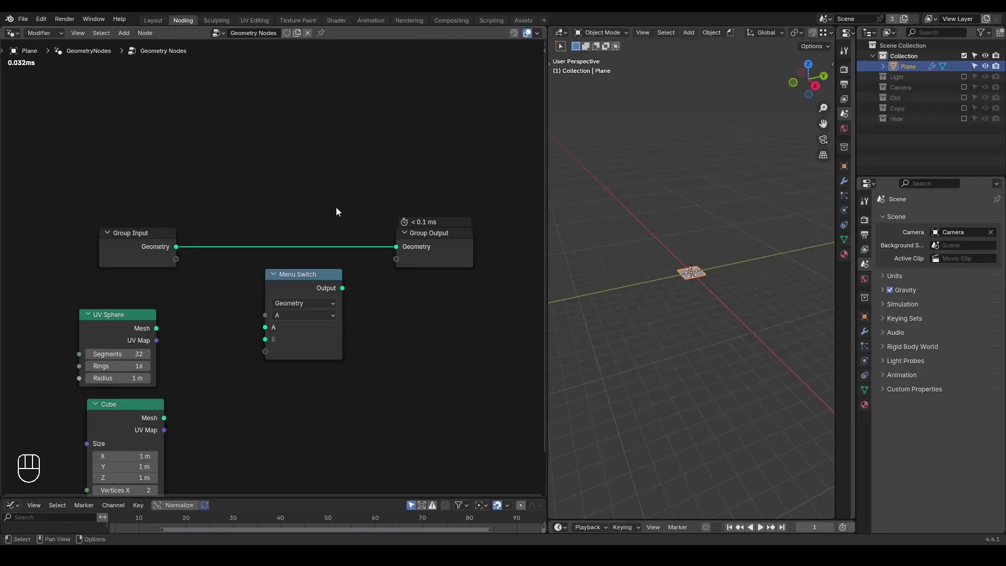
Step: Wire the UV Sphere mesh into Menu Switch item A and the Cube mesh into item B
{"action": "left_click", "coordinate": [312, 319]}
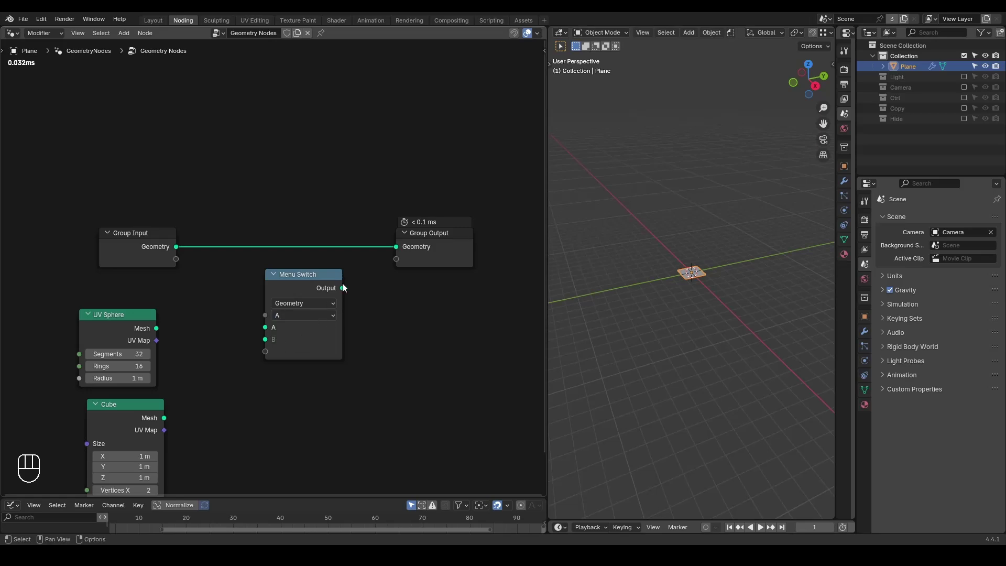
{"action": "left_click_drag", "start_coordinate": [187, 330], "coordinate": [207, 372]}
{"action": "left_click_drag", "start_coordinate": [196, 393], "coordinate": [263, 341]}
{"action": "left_click", "coordinate": [291, 293]}
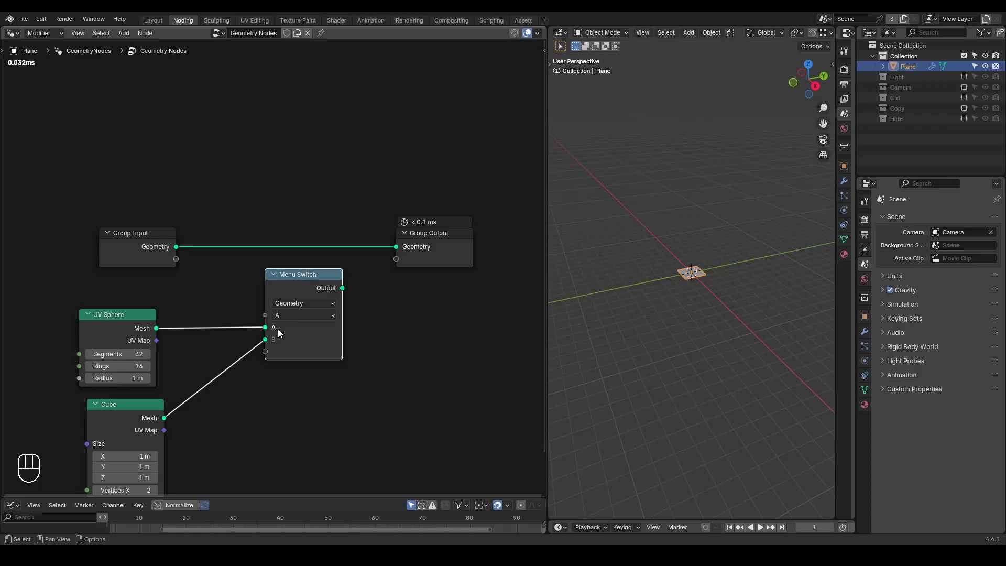
Step: Name the switch items UV Sphere and Cube in the sidebar and wire its output to Group Output
{"action": "key", "text": "n"}
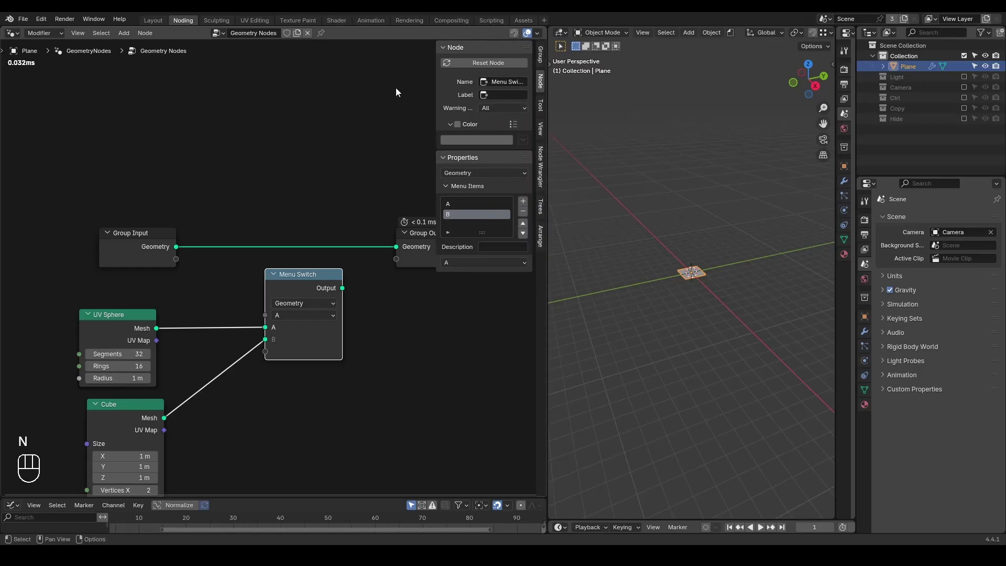
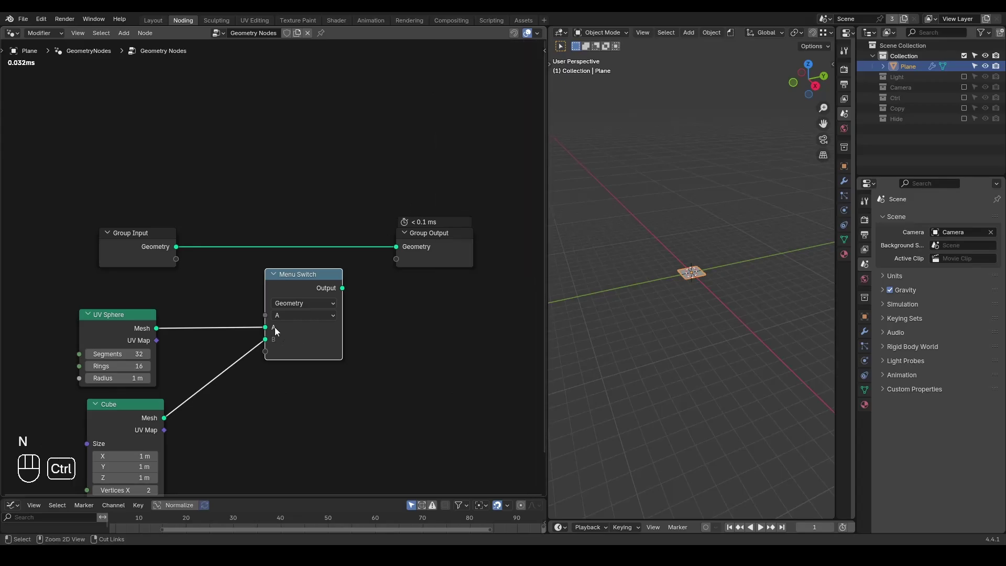
{"action": "left_click_drag", "start_coordinate": [282, 333], "coordinate": [282, 332]}
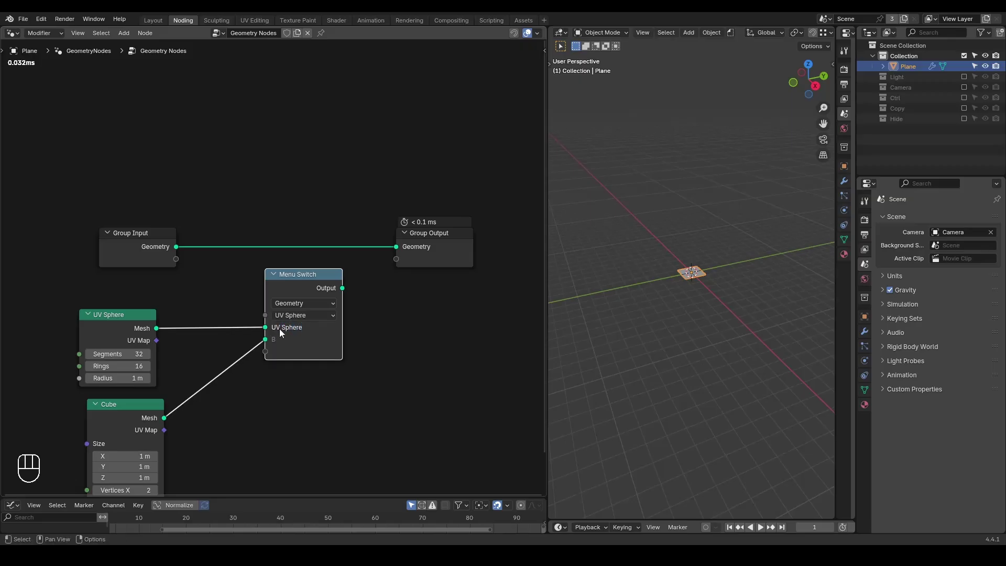
{"action": "left_click_drag", "start_coordinate": [282, 346], "coordinate": [282, 347]}
{"action": "left_click_drag", "start_coordinate": [356, 274], "coordinate": [419, 244]}
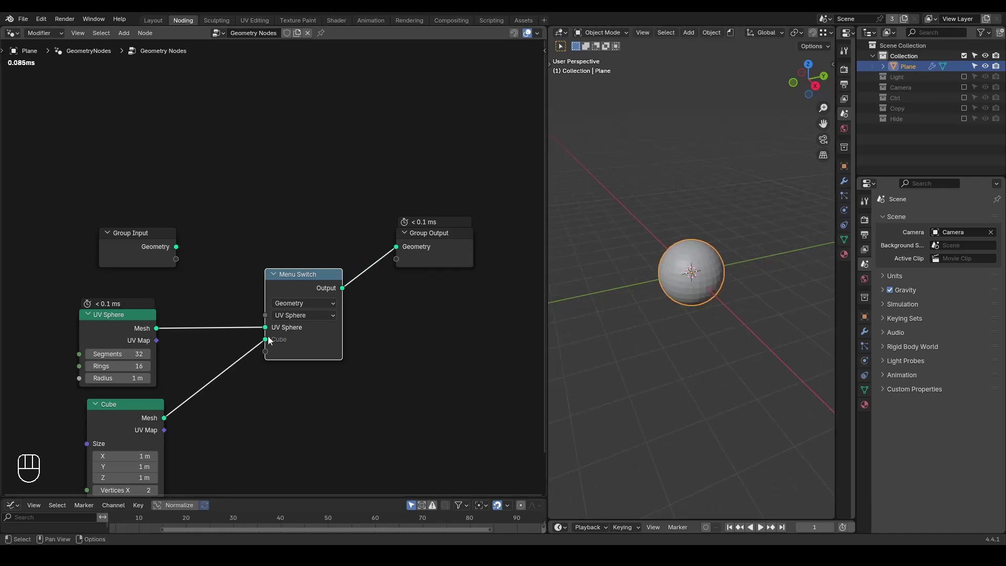
Step: Set the Menu Switch dropdown to Cube so the plane shows a cube
{"action": "left_click_drag", "start_coordinate": [281, 320], "coordinate": [293, 360]}
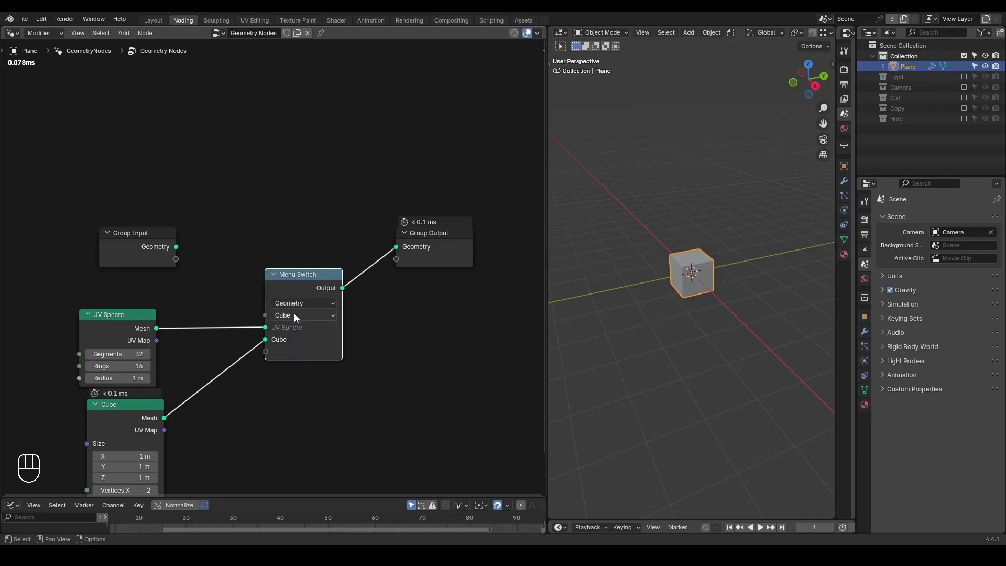
{"action": "left_click_drag", "start_coordinate": [297, 318], "coordinate": [297, 344]}
{"action": "left_click_drag", "start_coordinate": [303, 322], "coordinate": [304, 357]}
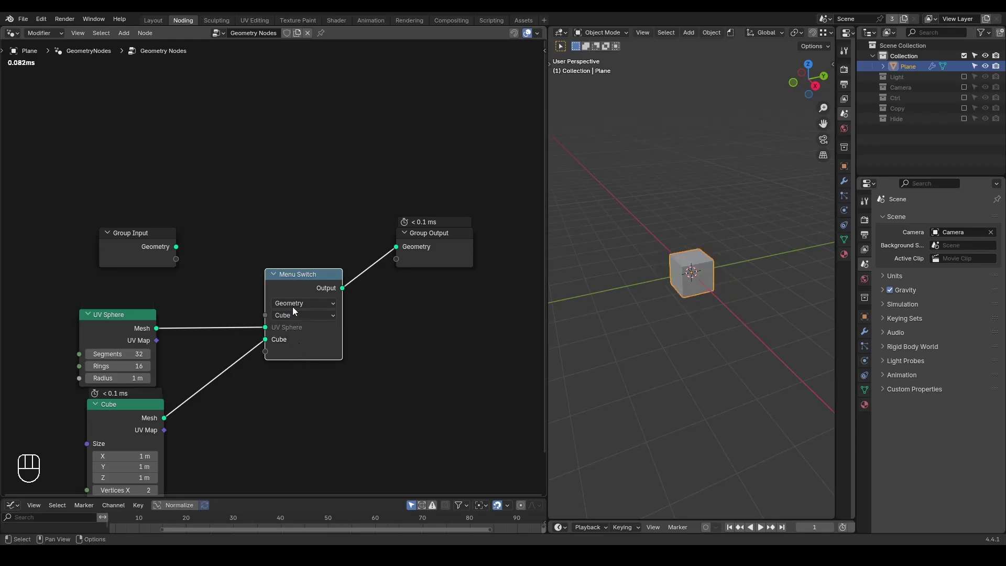
Step: Add menu items in the sidebar Menu Items list and remove the extra one, keeping two
{"action": "key", "text": "n"}
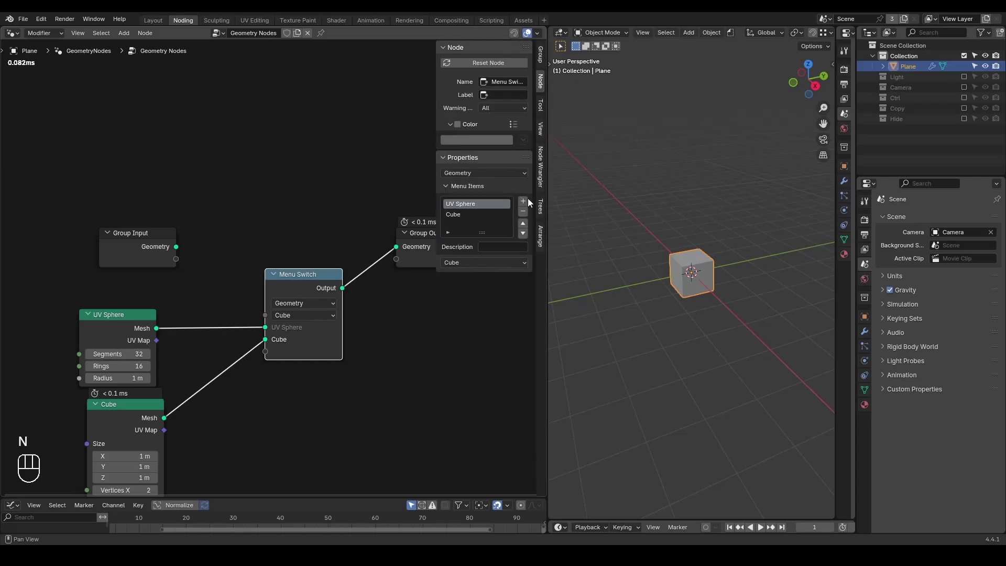
{"action": "left_click", "coordinate": [527, 204]}
{"action": "double_click", "coordinate": [528, 204]}
{"action": "left_click", "coordinate": [527, 203]}
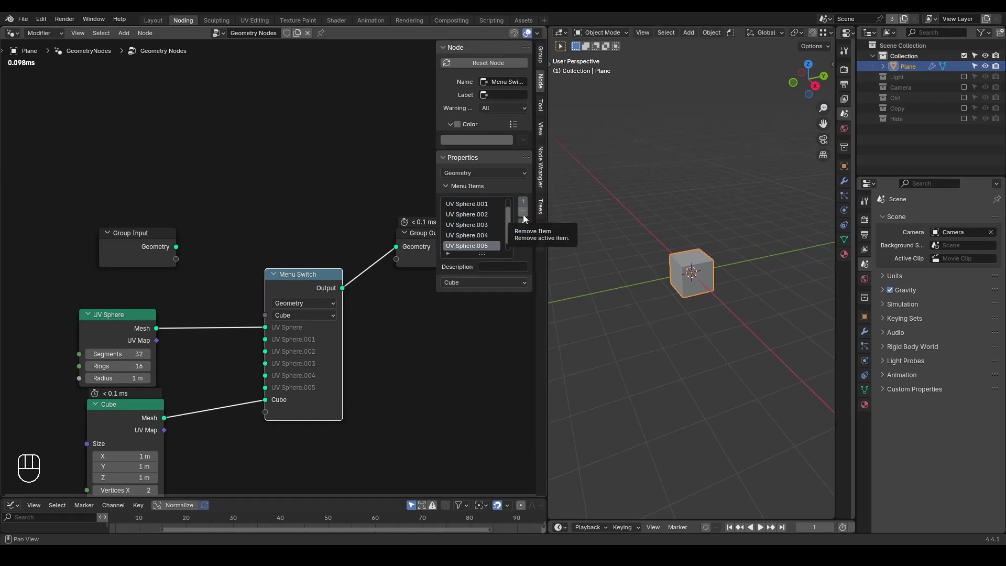
{"action": "double_click", "coordinate": [526, 219]}
{"action": "left_click", "coordinate": [526, 218]}
{"action": "key", "text": "n"}
Step: Relink the Cube mesh into the second item and set the switch to UV Sphere
{"action": "left_click_drag", "start_coordinate": [164, 417], "coordinate": [272, 351]}
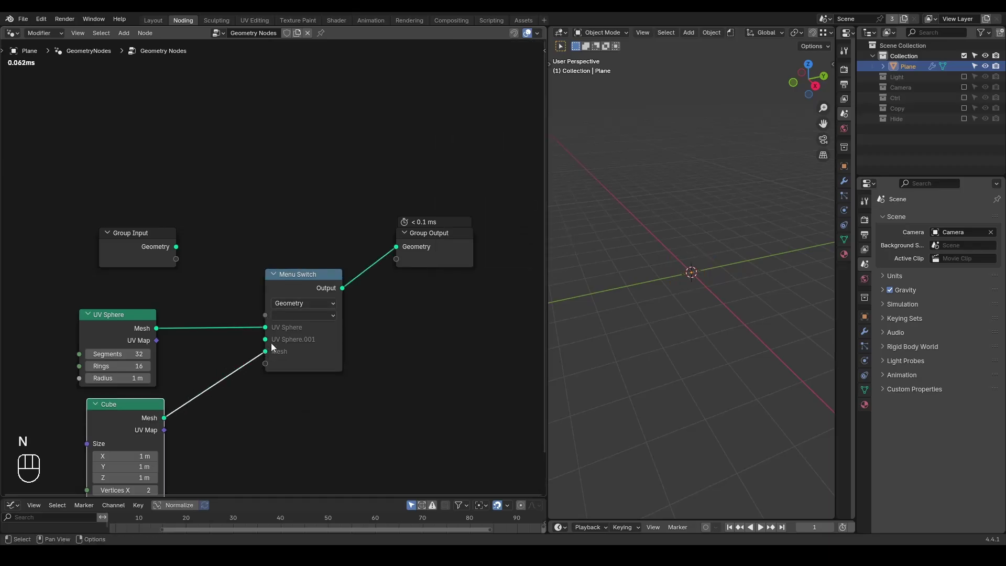
{"action": "left_click_drag", "start_coordinate": [306, 324], "coordinate": [306, 335]}
{"action": "left_click", "coordinate": [307, 290]}
Step: Rename the second menu item to Mesh in the sidebar list
{"action": "key", "text": "n"}
{"action": "left_click_drag", "start_coordinate": [494, 219], "coordinate": [510, 217]}
{"action": "left_click", "coordinate": [529, 215]}
{"action": "key", "text": "n"}
{"action": "key", "text": "ctrl+shift+alt+w"}
{"action": "key", "text": "ctrl+shift+alt+q"}
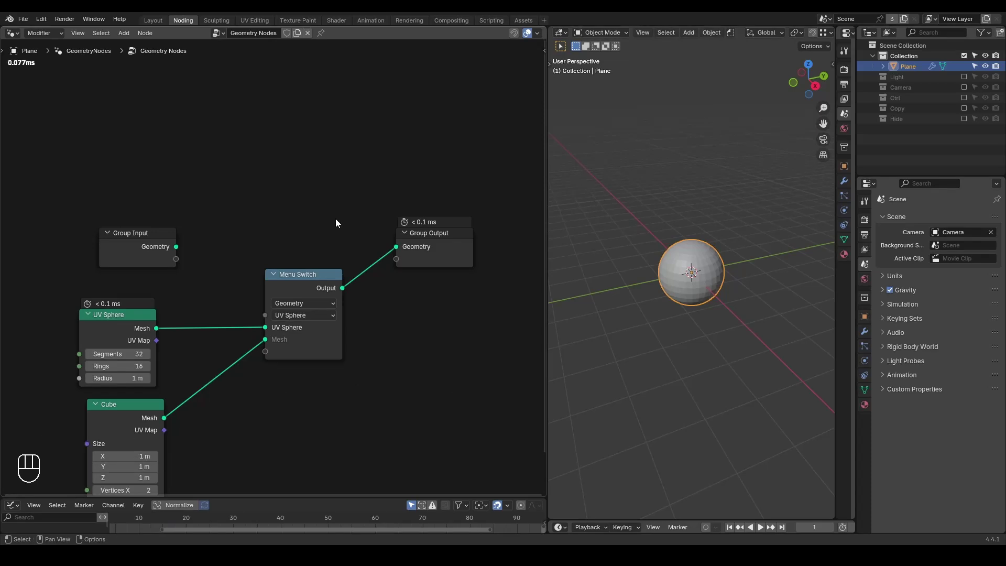
{"action": "key", "text": "ctrl+a"}
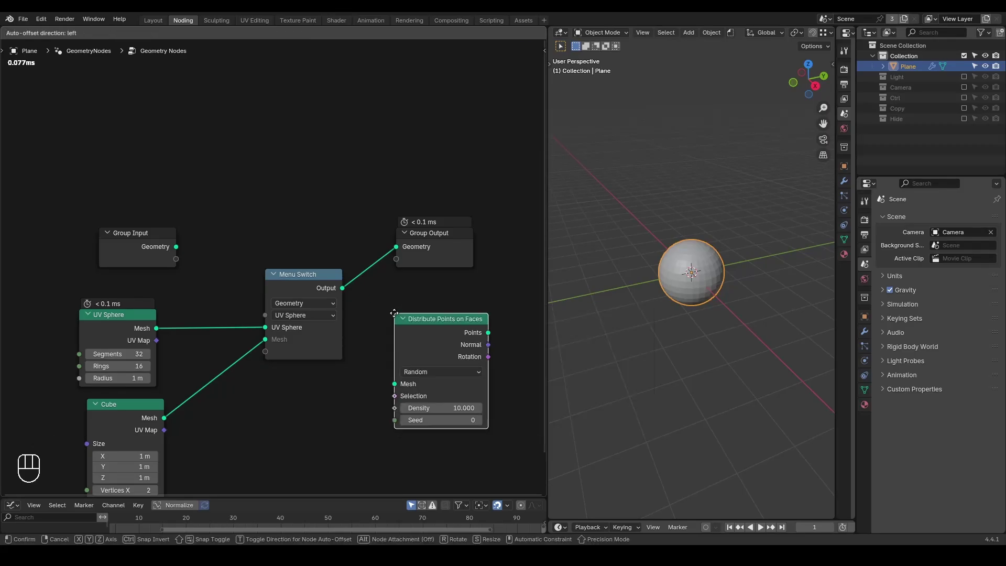
{"action": "left_click_drag", "start_coordinate": [445, 379], "coordinate": [452, 412]}
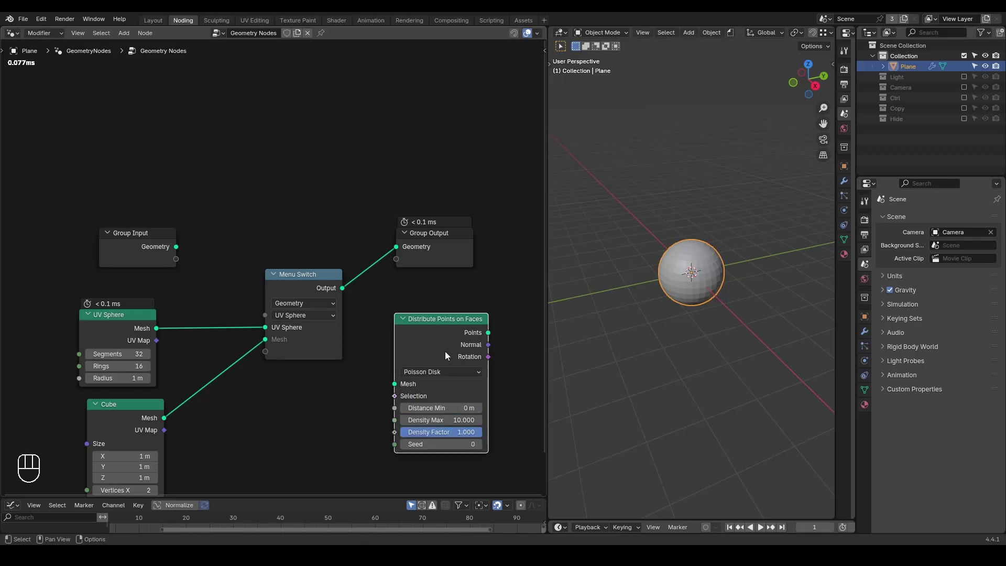
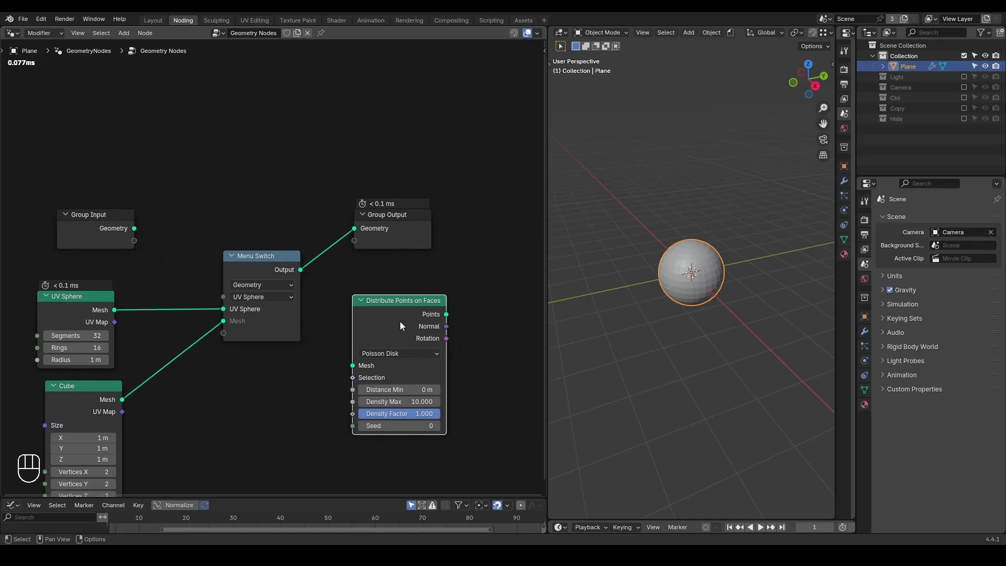
{"action": "key", "text": "x"}
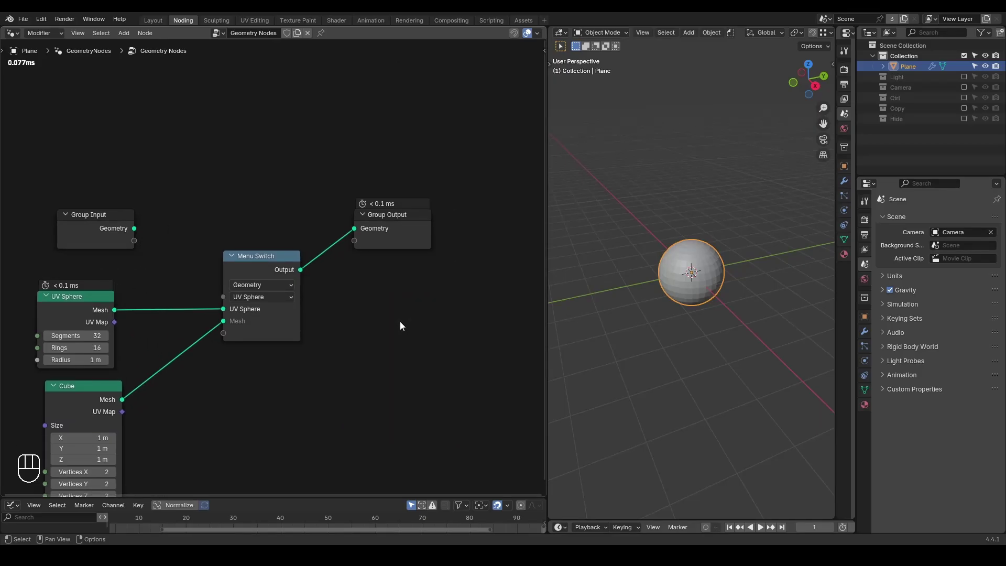
{"action": "key", "text": "ctrl+a"}
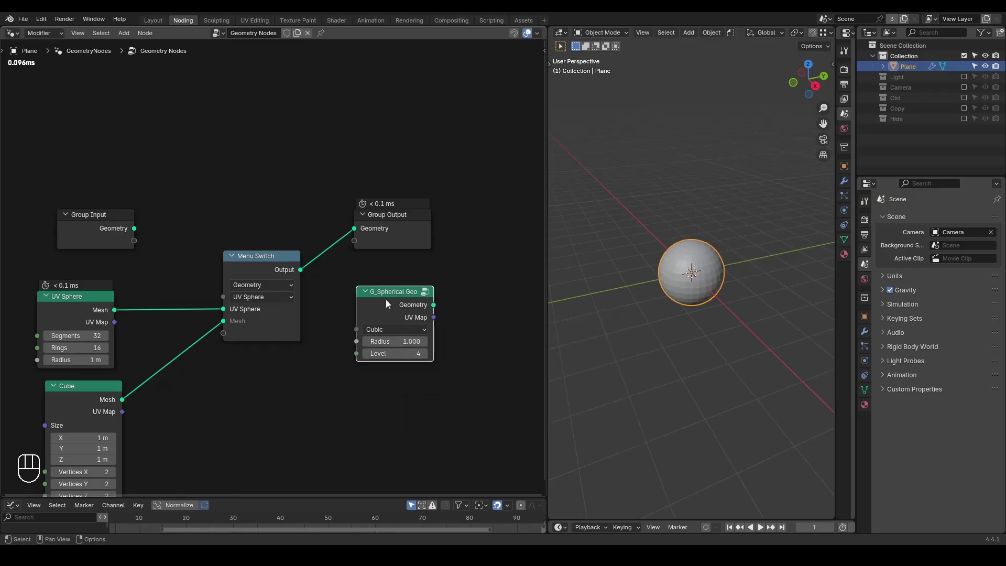
{"action": "left_click", "coordinate": [391, 304]}
{"action": "key", "text": "z"}
{"action": "left_click_drag", "start_coordinate": [665, 292], "coordinate": [686, 277]}
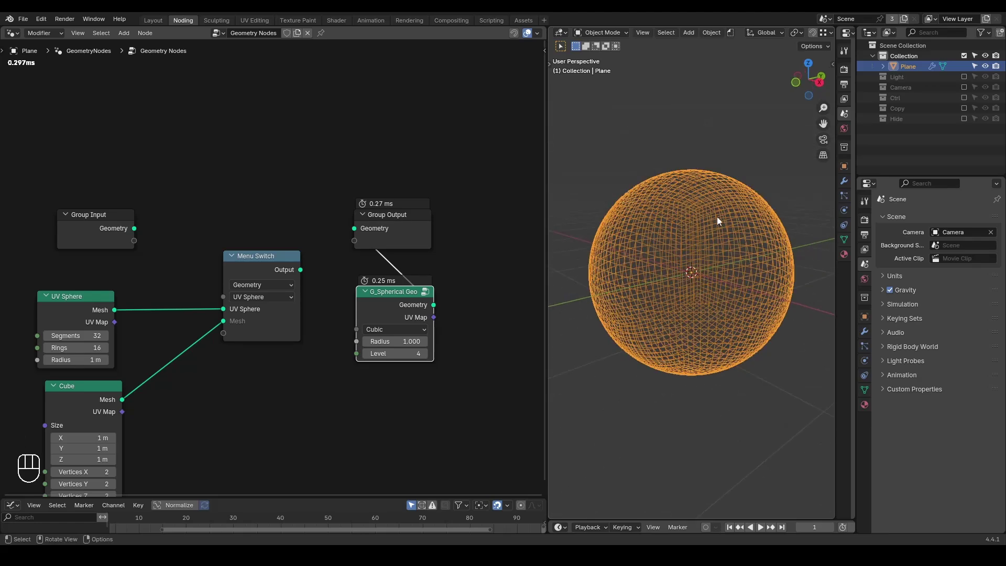
{"action": "left_click_drag", "start_coordinate": [389, 334], "coordinate": [396, 370]}
{"action": "left_click_drag", "start_coordinate": [401, 334], "coordinate": [400, 384]}
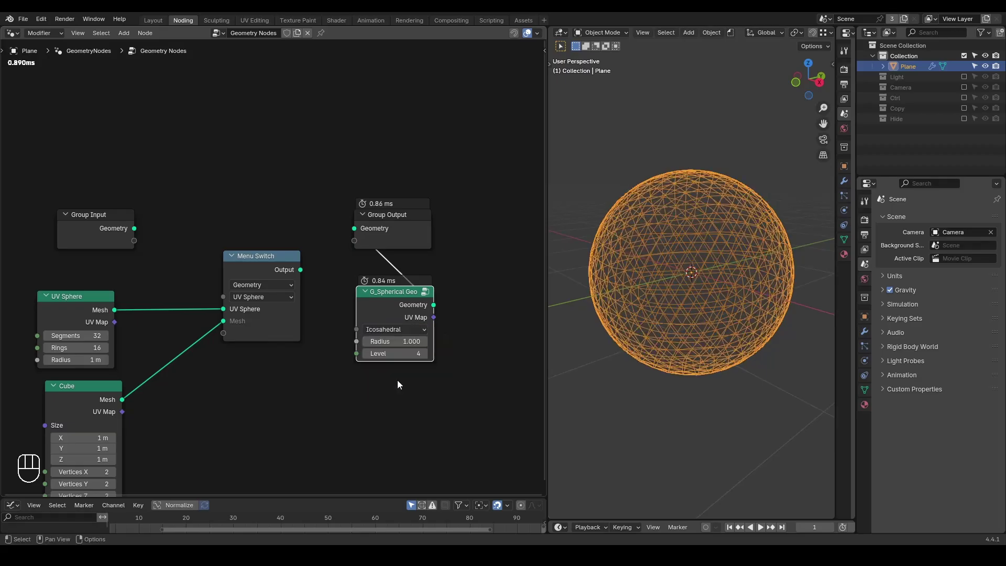
{"action": "left_click_drag", "start_coordinate": [410, 330], "coordinate": [404, 392]}
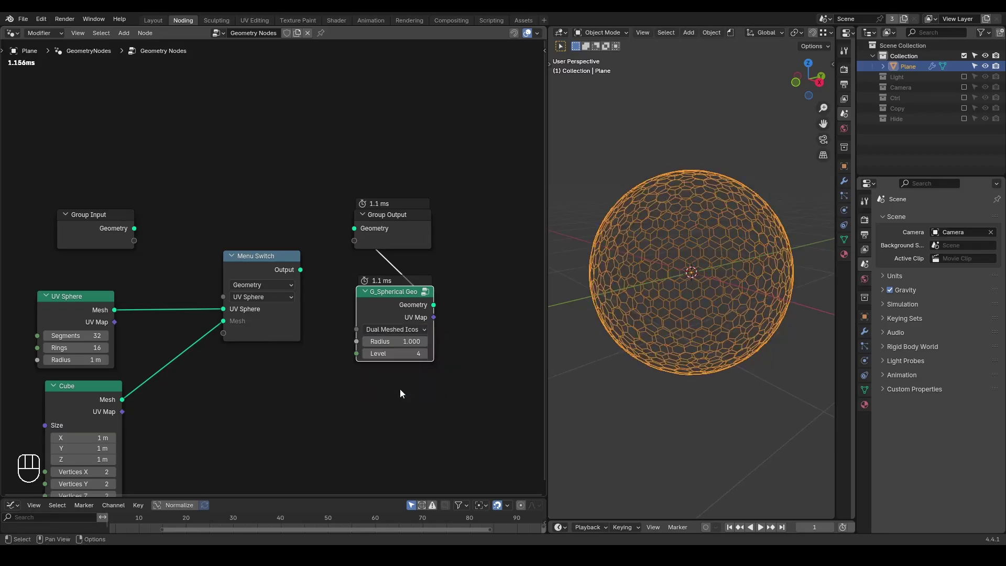
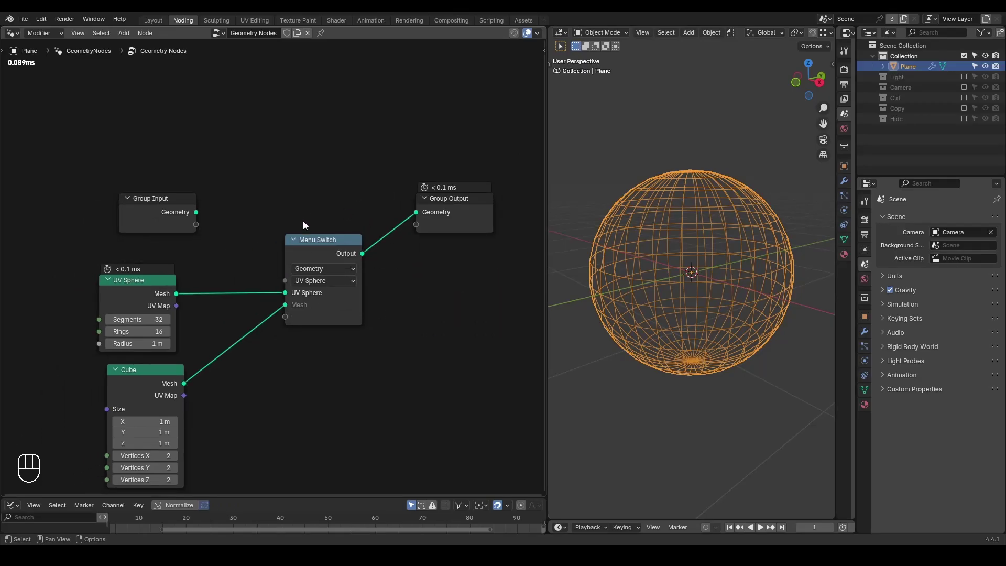
Step: Expose the switch's Menu socket as a group input and test the modifier Menu with Mesh, then UV Sphere
{"action": "key", "text": "ctrl+shift+alt+w"}
{"action": "key", "text": "ctrl+shift+alt+q"}
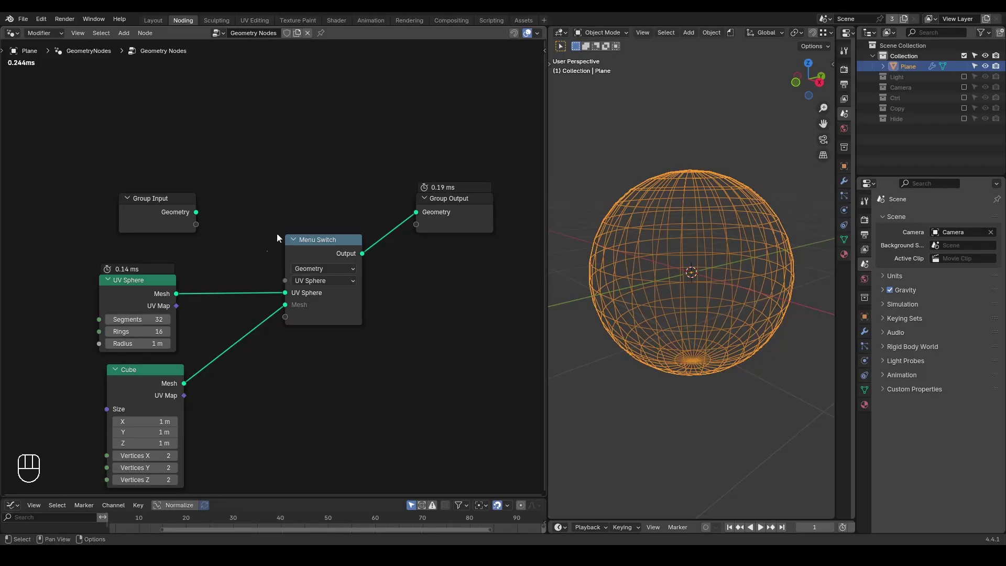
{"action": "left_click_drag", "start_coordinate": [287, 285], "coordinate": [195, 232]}
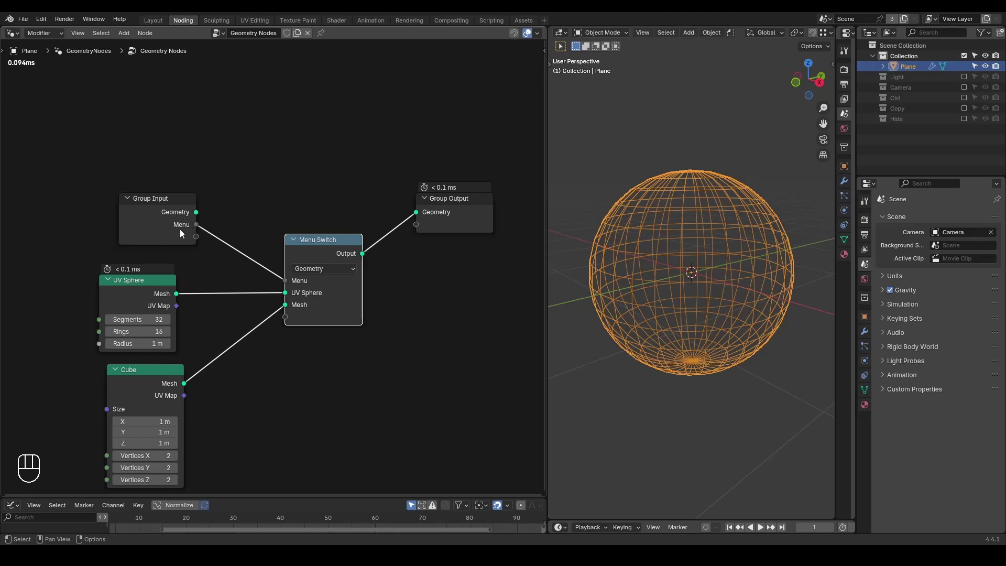
{"action": "left_click", "coordinate": [871, 334]}
{"action": "left_click_drag", "start_coordinate": [953, 270], "coordinate": [955, 288]}
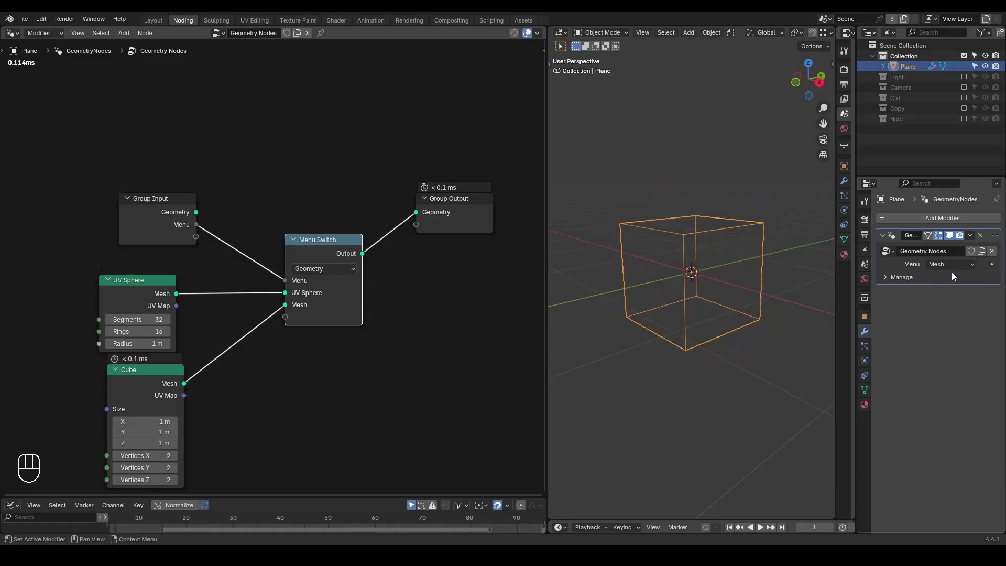
{"action": "left_click_drag", "start_coordinate": [952, 270], "coordinate": [954, 279]}
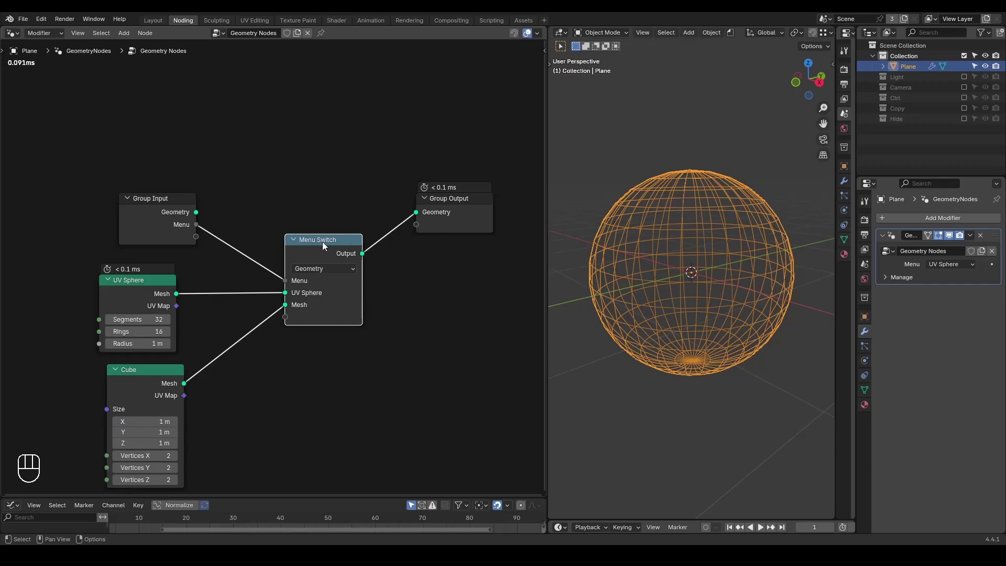
Step: Duplicate the Menu Switch so both copies take the group Menu input and try the modifier menu options
{"action": "left_click", "coordinate": [324, 253]}
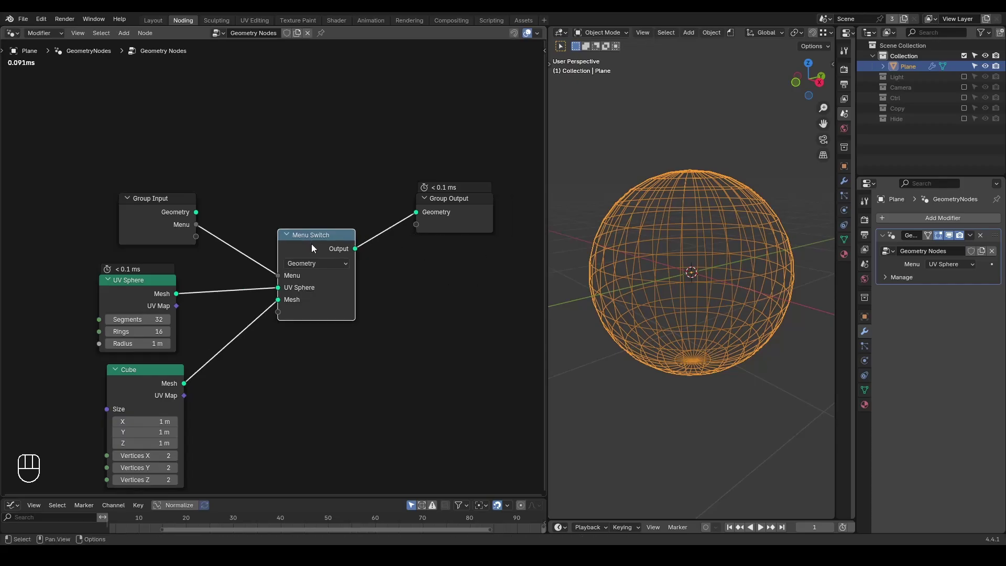
{"action": "key", "text": "ctrl+shift+d"}
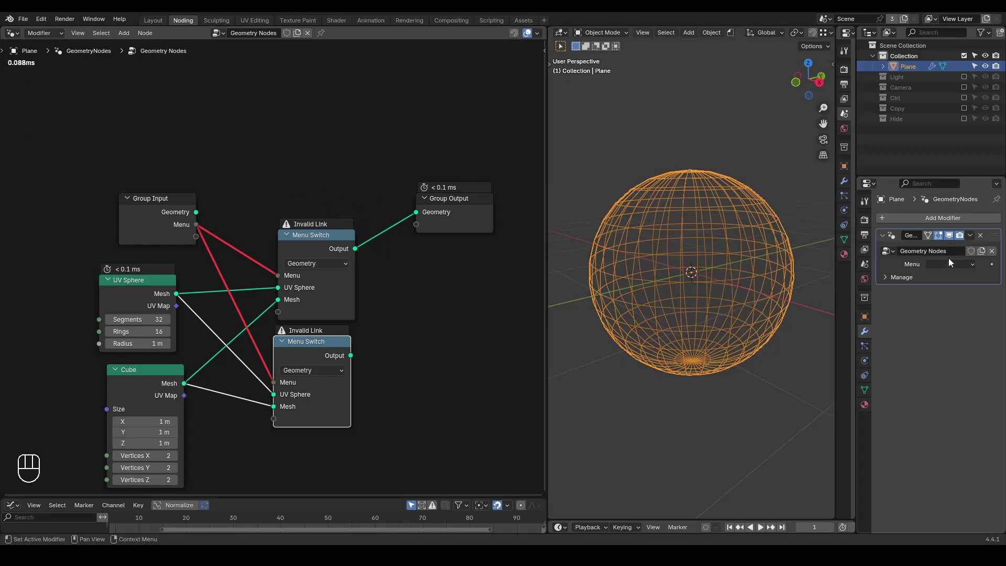
{"action": "left_click_drag", "start_coordinate": [955, 266], "coordinate": [940, 310]}
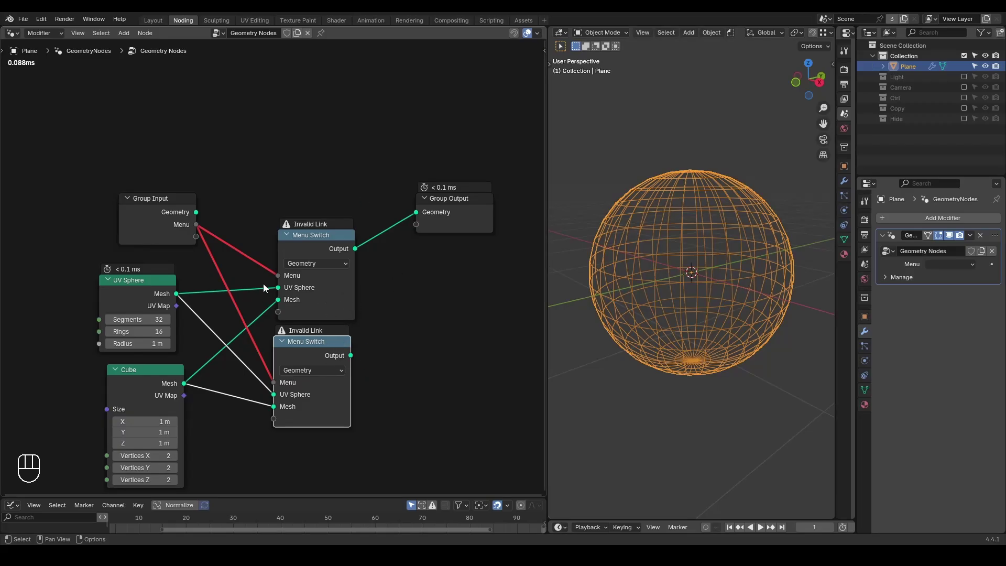
{"action": "left_click_drag", "start_coordinate": [399, 277], "coordinate": [417, 214]}
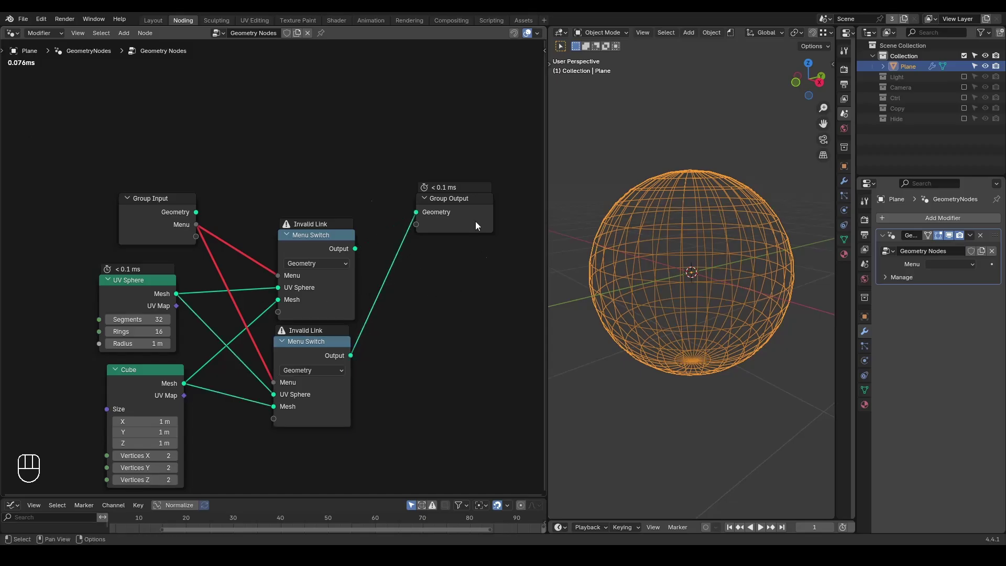
{"action": "left_click_drag", "start_coordinate": [358, 250], "coordinate": [385, 212]}
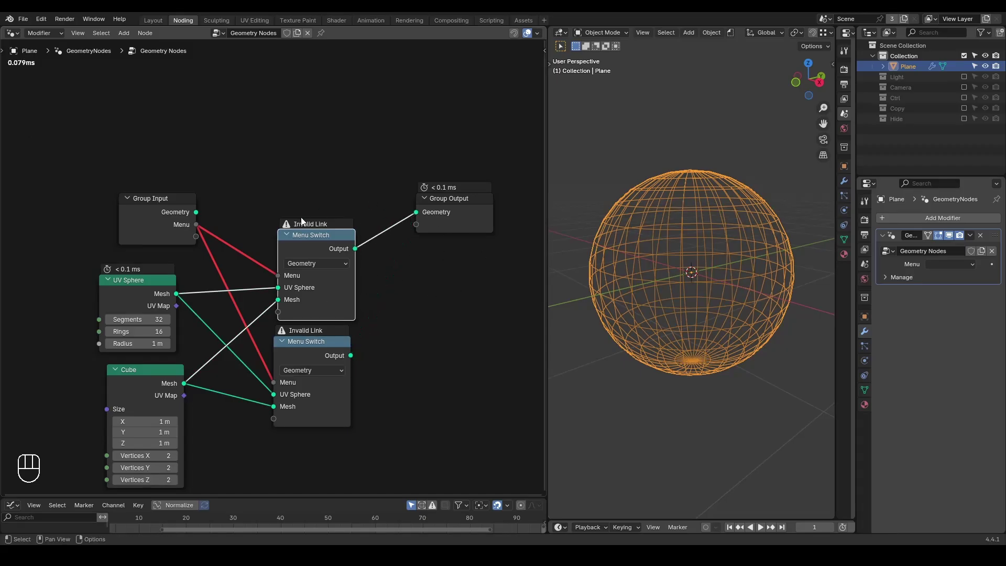
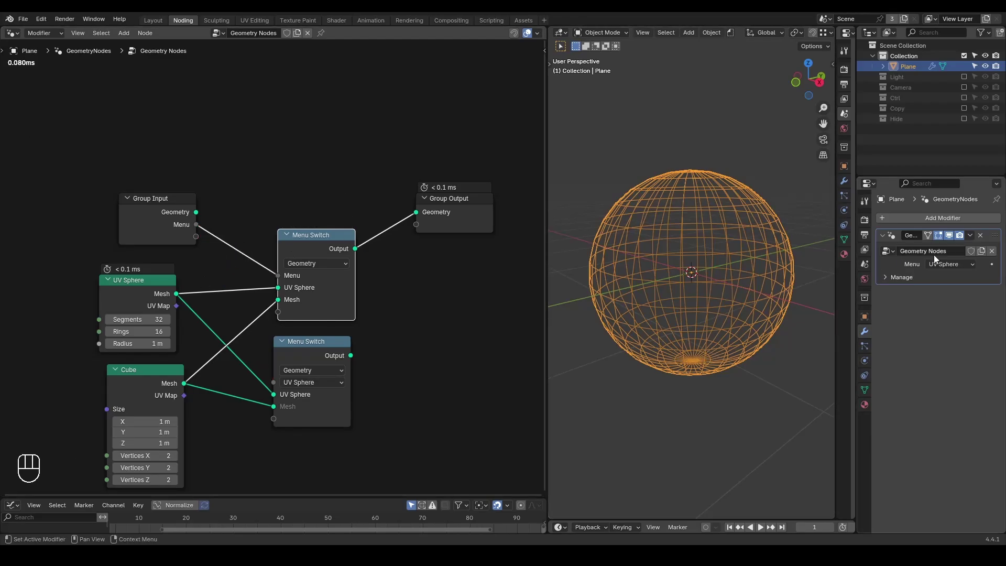
{"action": "left_click_drag", "start_coordinate": [947, 265], "coordinate": [948, 283]}
{"action": "left_click_drag", "start_coordinate": [950, 270], "coordinate": [914, 279]}
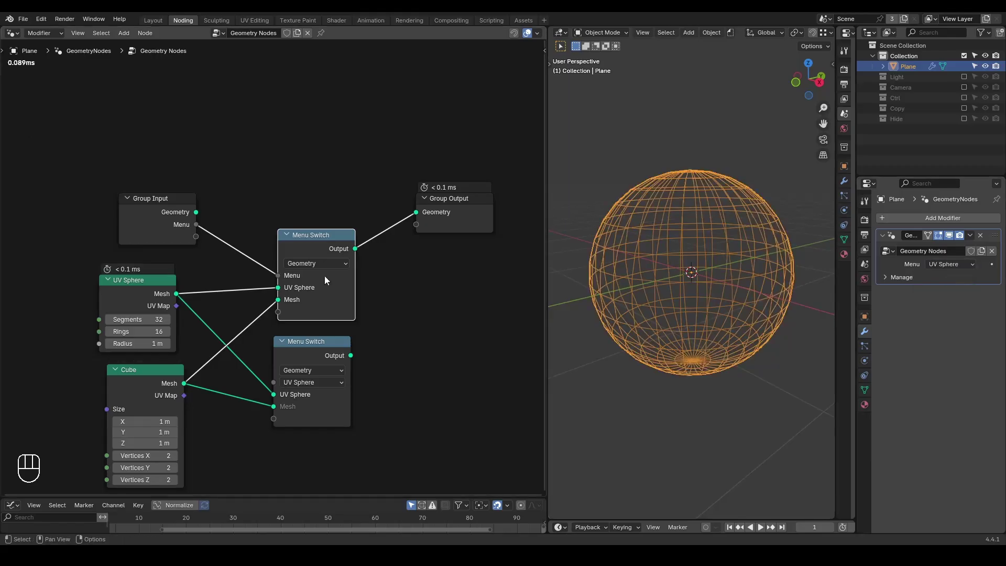
Step: Relink the group Menu input between the two switches, set the modifier to Mesh, ending with both linked and flagged Invalid Link
{"action": "left_click_drag", "start_coordinate": [223, 266], "coordinate": [270, 338]}
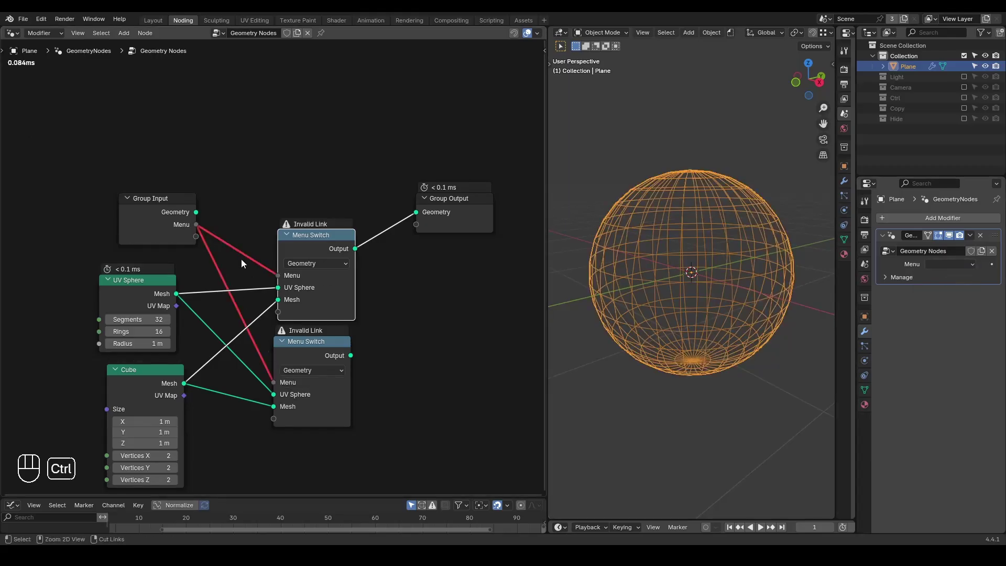
{"action": "left_click", "coordinate": [244, 246]}
{"action": "left_click_drag", "start_coordinate": [355, 354], "coordinate": [426, 219]}
{"action": "left_click_drag", "start_coordinate": [944, 267], "coordinate": [946, 282]}
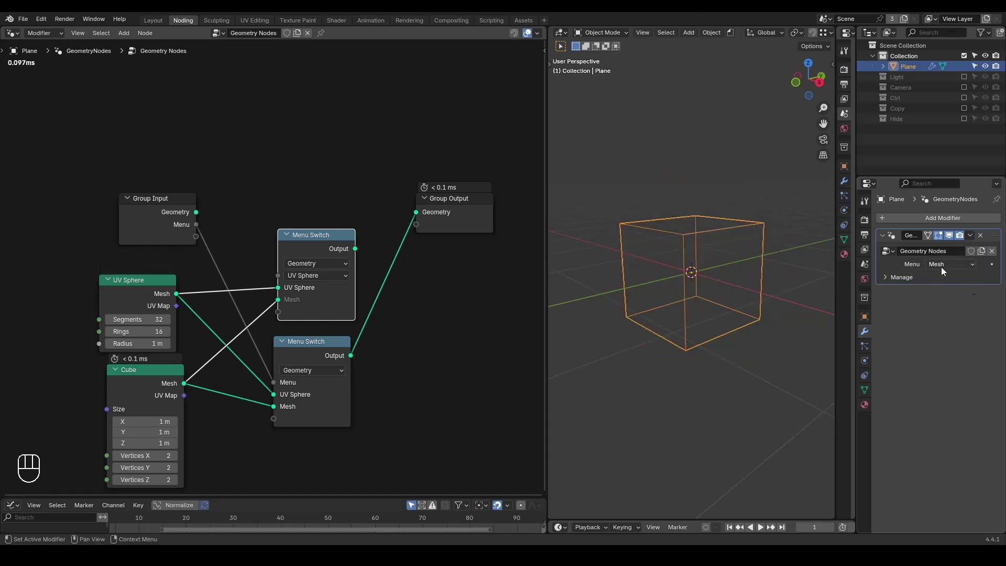
{"action": "left_click", "coordinate": [946, 278]}
{"action": "left_click_drag", "start_coordinate": [196, 229], "coordinate": [269, 266]}
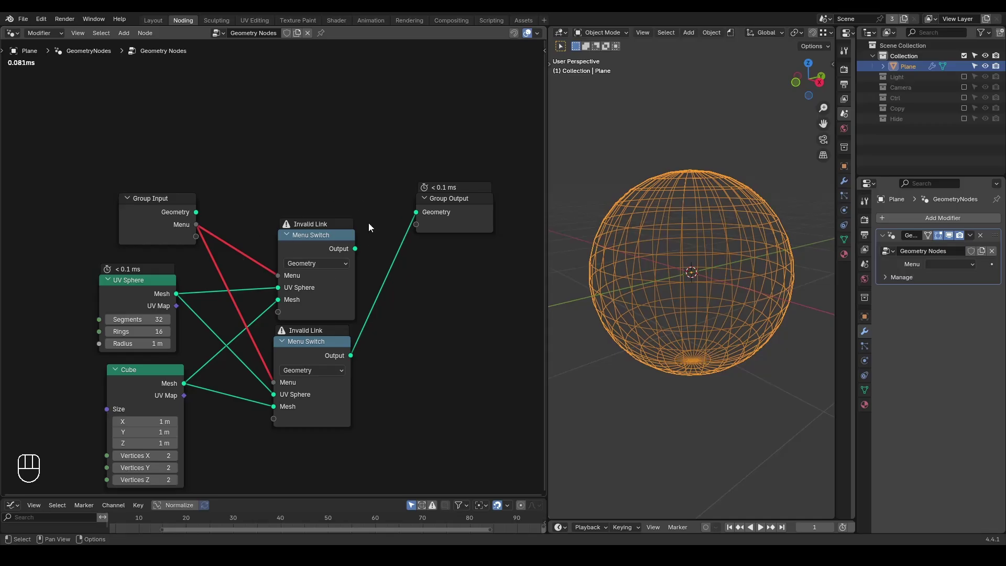
Step: Add an Index Switch node and delete the lower duplicate Menu Switch
{"action": "key", "text": "ctrl+shift+alt+w"}
{"action": "key", "text": "ctrl+shift+alt+q"}
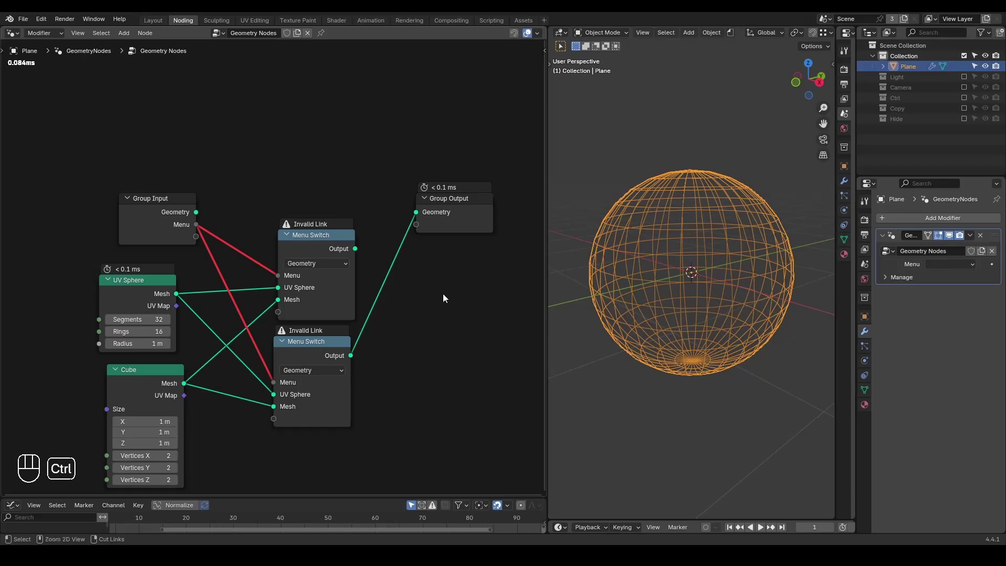
{"action": "key", "text": "ctrl+a"}
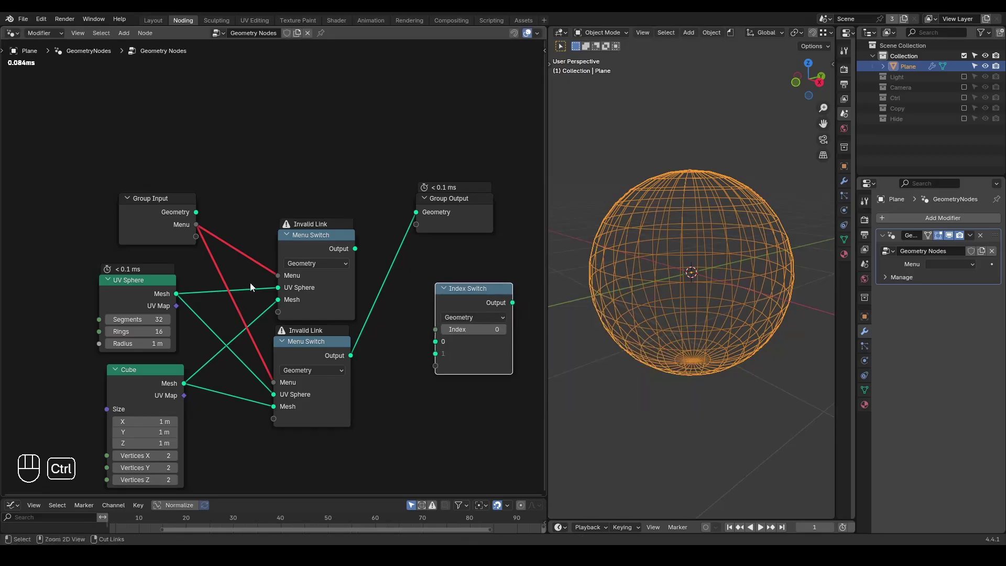
{"action": "left_click_drag", "start_coordinate": [254, 286], "coordinate": [248, 404]}
{"action": "left_click", "coordinate": [306, 359]}
{"action": "key", "text": "ctrl+x"}
Step: Set the Menu Switch type to Integer and feed its result into the Index Switch's Index
{"action": "left_click_drag", "start_coordinate": [322, 255], "coordinate": [304, 189]}
{"action": "left_click_drag", "start_coordinate": [306, 205], "coordinate": [307, 245]}
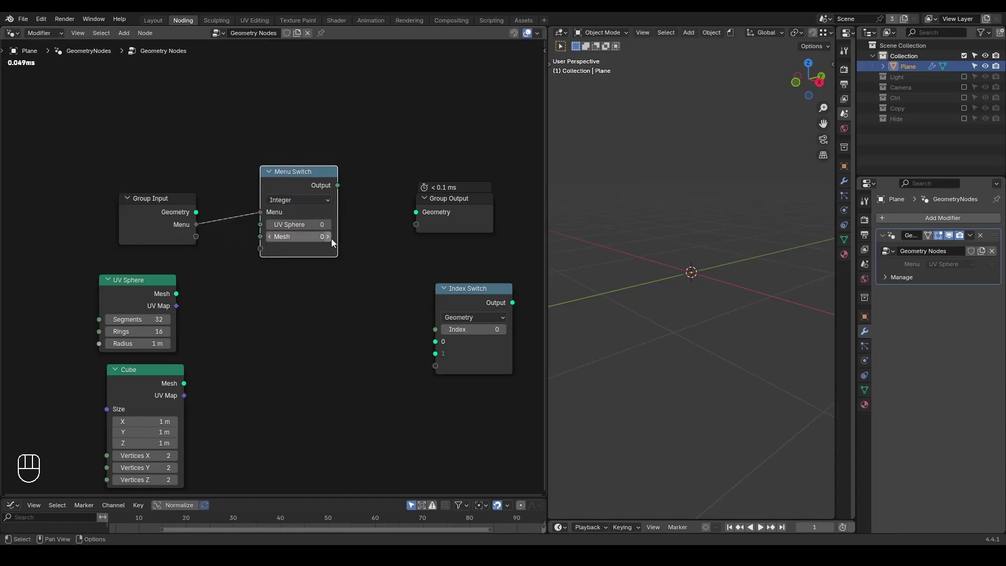
{"action": "left_click_drag", "start_coordinate": [369, 240], "coordinate": [451, 318]}
{"action": "left_click_drag", "start_coordinate": [457, 306], "coordinate": [427, 293]}
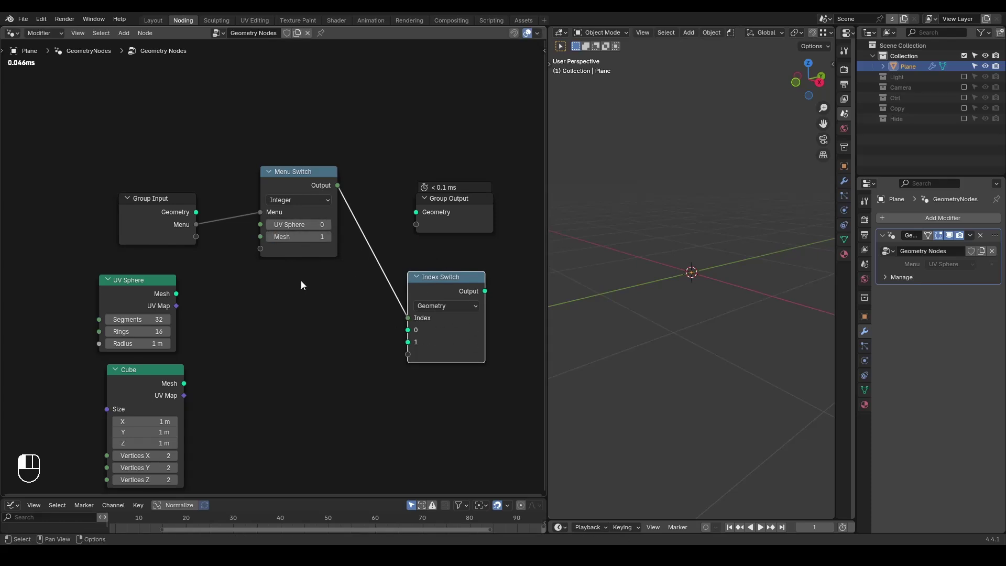
Step: Number the Mesh menu item 1 in the sidebar so UV Sphere is 0 and Mesh is 1
{"action": "left_click", "coordinate": [306, 181]}
{"action": "key", "text": "n"}
{"action": "double_click", "coordinate": [526, 207]}
{"action": "key", "text": "n"}
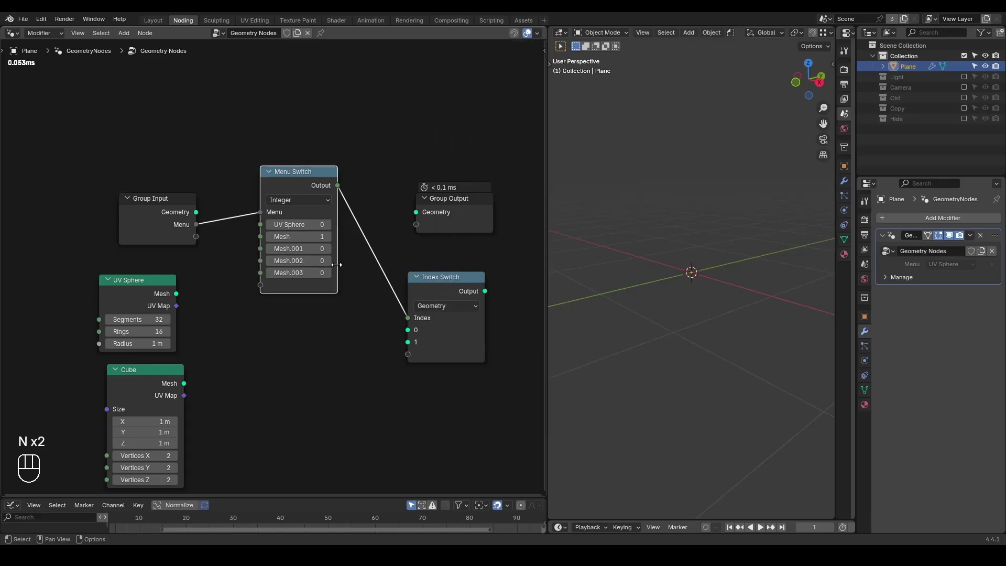
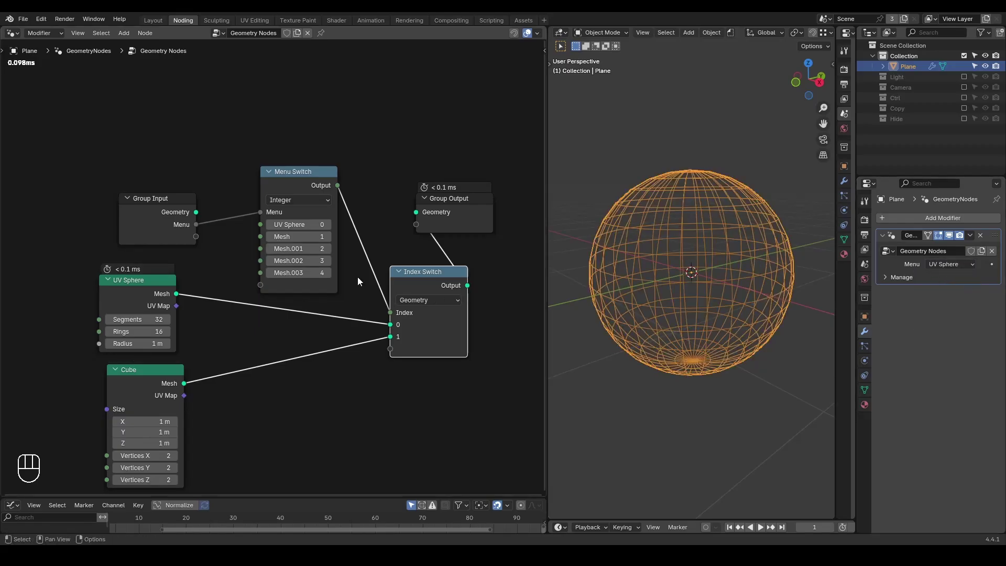
Step: Duplicate the Index Switch as a Color switch (white, red) sharing the menu index and feeding Group Output
{"action": "left_click", "coordinate": [435, 276]}
{"action": "key", "text": "ctrl+shift+d"}
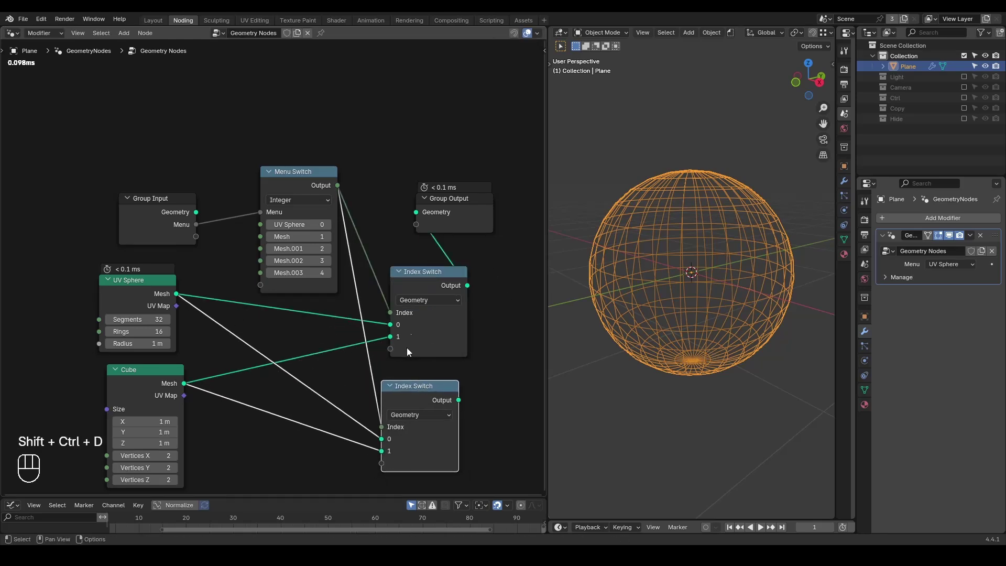
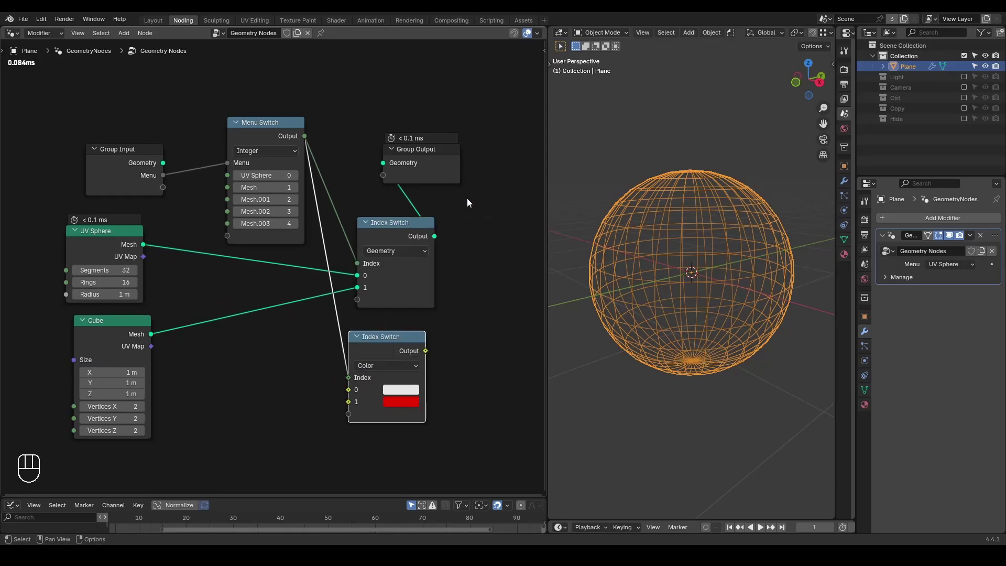
{"action": "left_click_drag", "start_coordinate": [436, 173], "coordinate": [505, 238]}
{"action": "left_click_drag", "start_coordinate": [427, 355], "coordinate": [460, 224]}
{"action": "left_click_drag", "start_coordinate": [422, 241], "coordinate": [422, 258]}
Step: Preview the colour switch with a Viewer, test Mesh and UV Sphere, then remove the Viewer
{"action": "left_click", "coordinate": [412, 351]}
{"action": "key", "text": "z"}
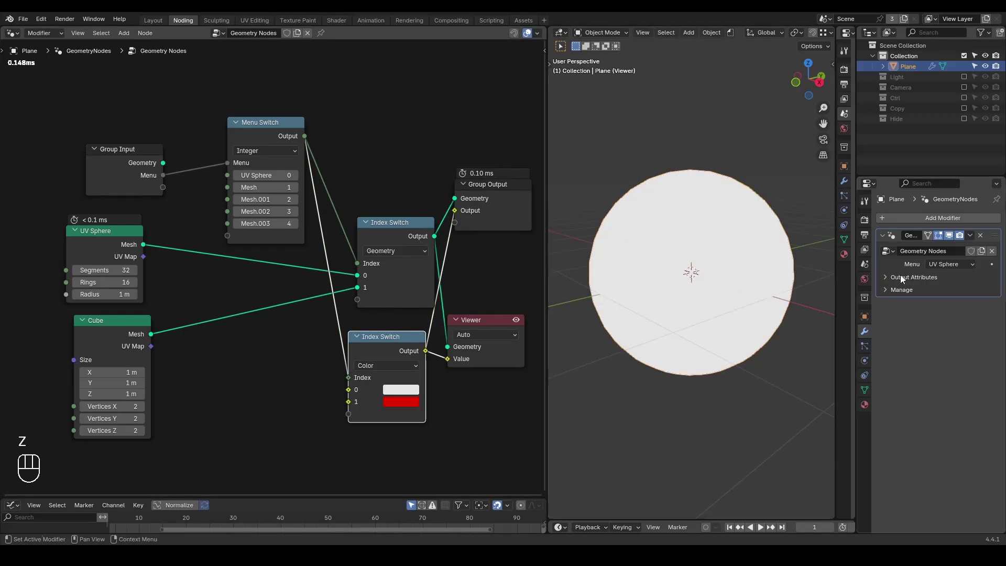
{"action": "left_click_drag", "start_coordinate": [952, 272], "coordinate": [953, 292]}
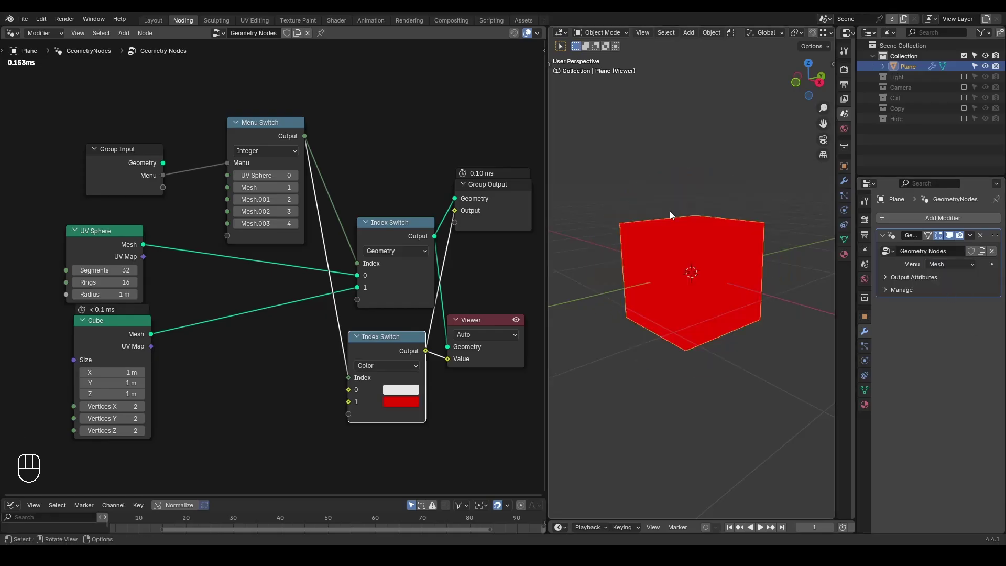
{"action": "left_click", "coordinate": [946, 279]}
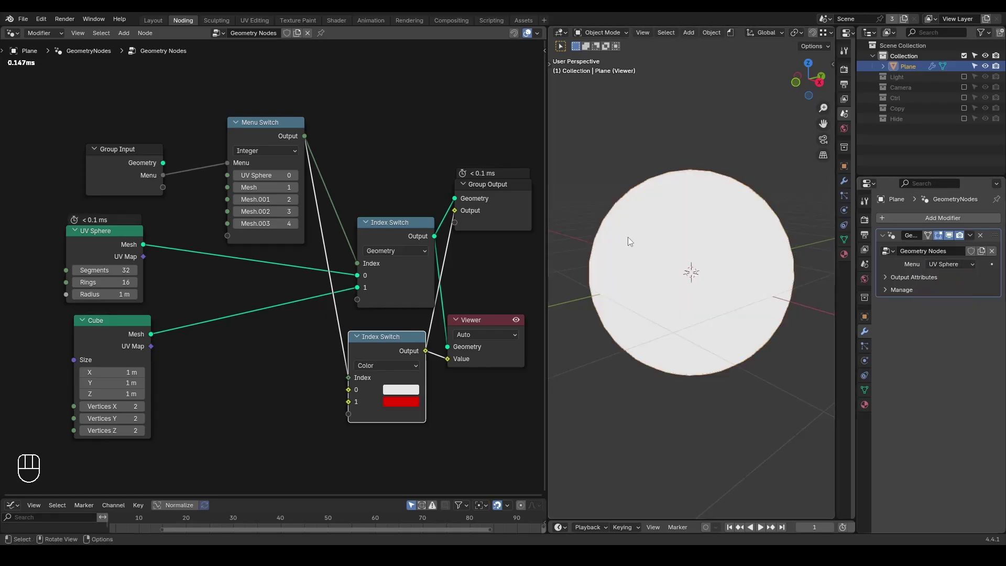
{"action": "left_click", "coordinate": [503, 324]}
{"action": "key", "text": "x"}
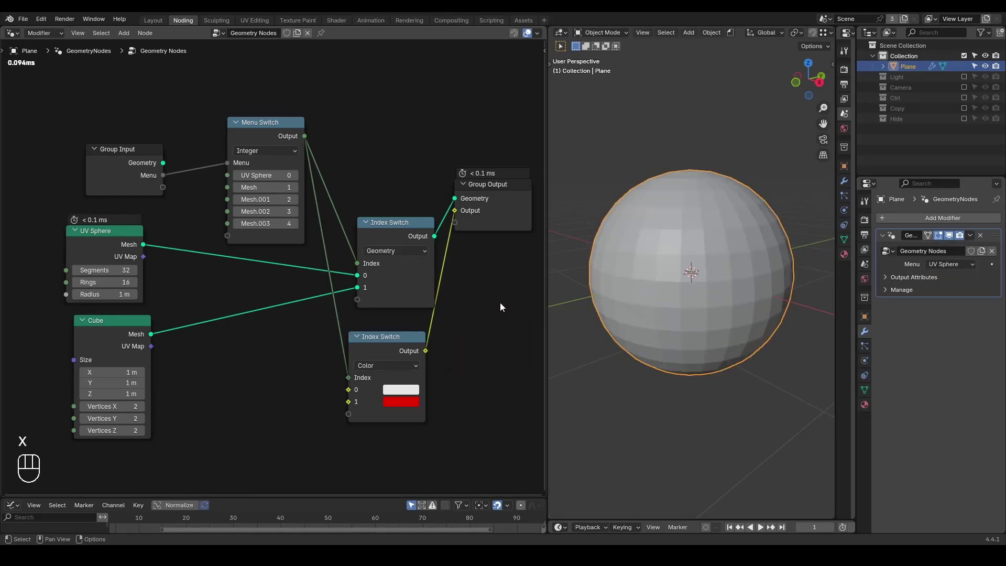
Step: Duplicate the Menu Switch near the Cube node, keeping its Menu input linked so both show Invalid Link
{"action": "key", "text": "ctrl+shift+alt+w"}
{"action": "key", "text": "ctrl+shift+alt+q"}
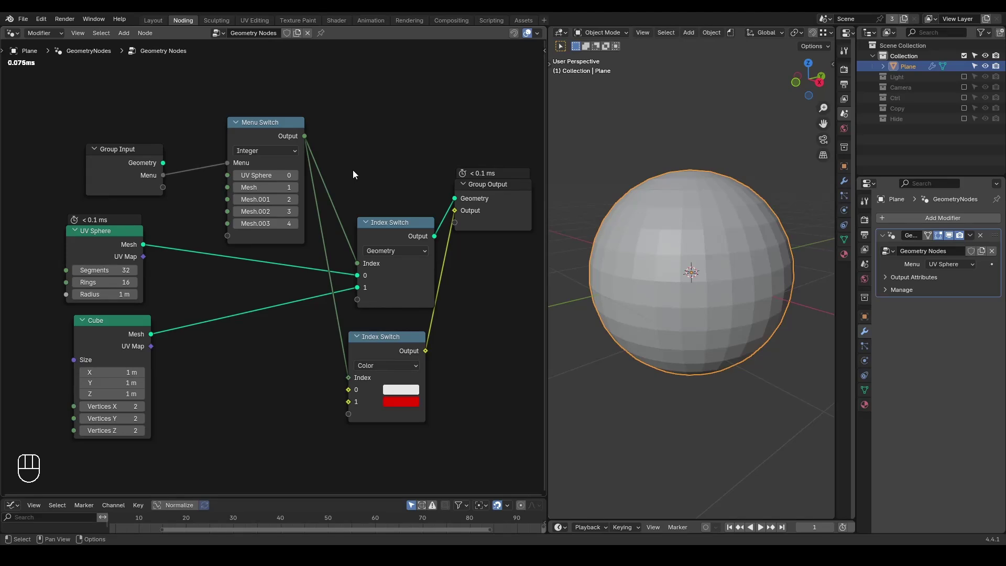
{"action": "left_click", "coordinate": [258, 132]}
{"action": "key", "text": "ctrl+shift+d"}
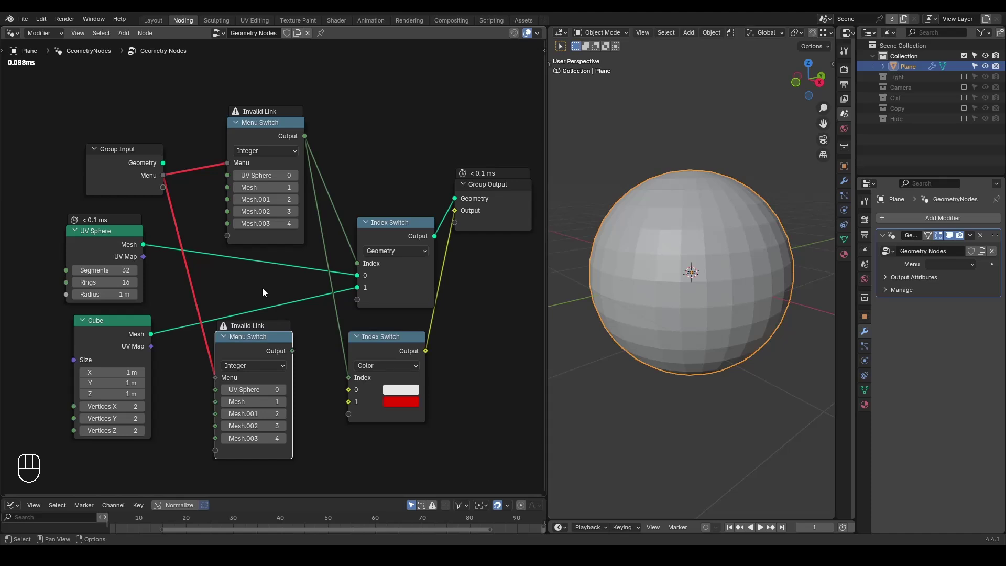
Step: Cut the group Menu link to the duplicated Menu Switch, clearing the Invalid Link warnings
{"action": "key", "text": "ctrl+shift+alt+w"}
{"action": "key", "text": "ctrl+shift+alt+q"}
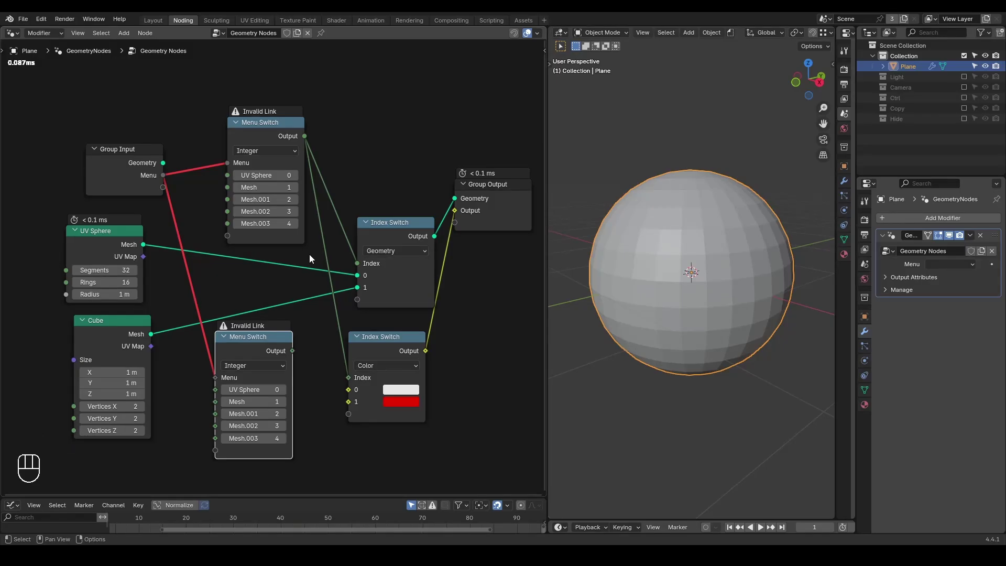
{"action": "left_click", "coordinate": [185, 215]}
{"action": "left_click", "coordinate": [259, 139]}
Step: Annotate the node tree with arrows drawn above the Group Input node
{"action": "key", "text": "n"}
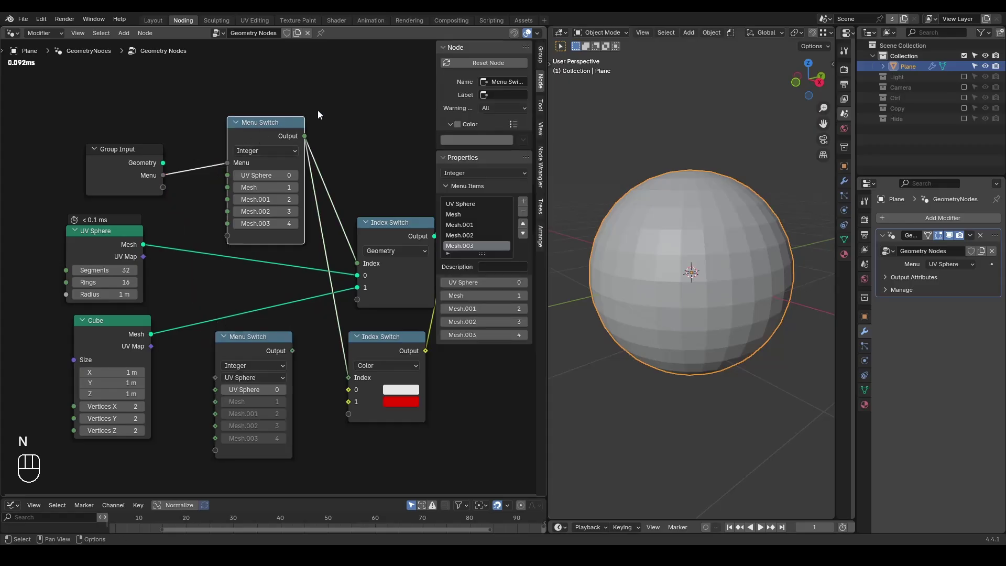
{"action": "left_click_drag", "start_coordinate": [691, 273], "coordinate": [691, 273]}
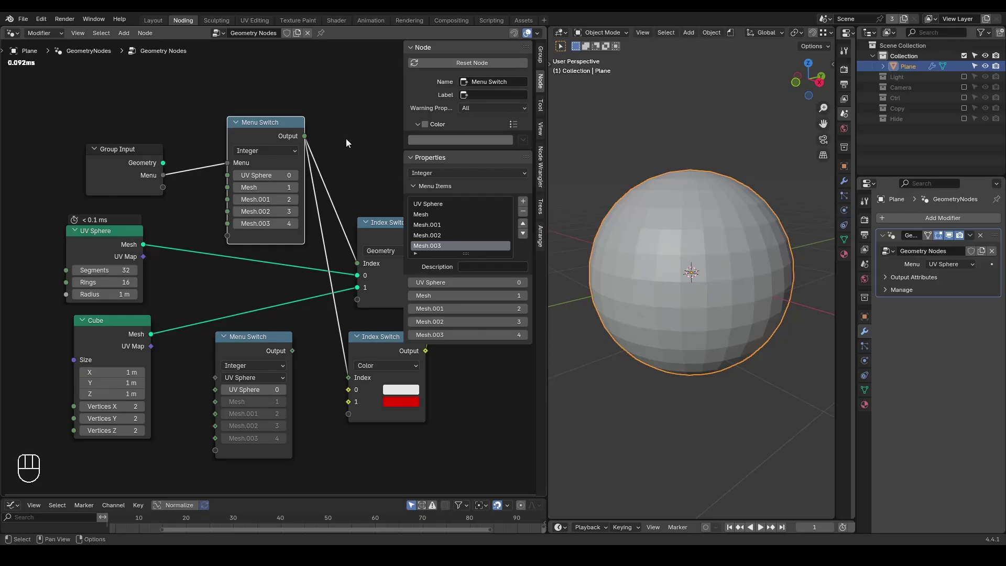
{"action": "key", "text": "d"}
{"action": "key", "text": "d"}
{"action": "left_click_drag", "start_coordinate": [281, 90], "coordinate": [159, 118]}
{"action": "key", "text": "d"}
{"action": "key", "text": "d"}
{"action": "key", "text": "d"}
{"action": "left_click_drag", "start_coordinate": [176, 93], "coordinate": [169, 128]}
{"action": "key", "text": "d"}
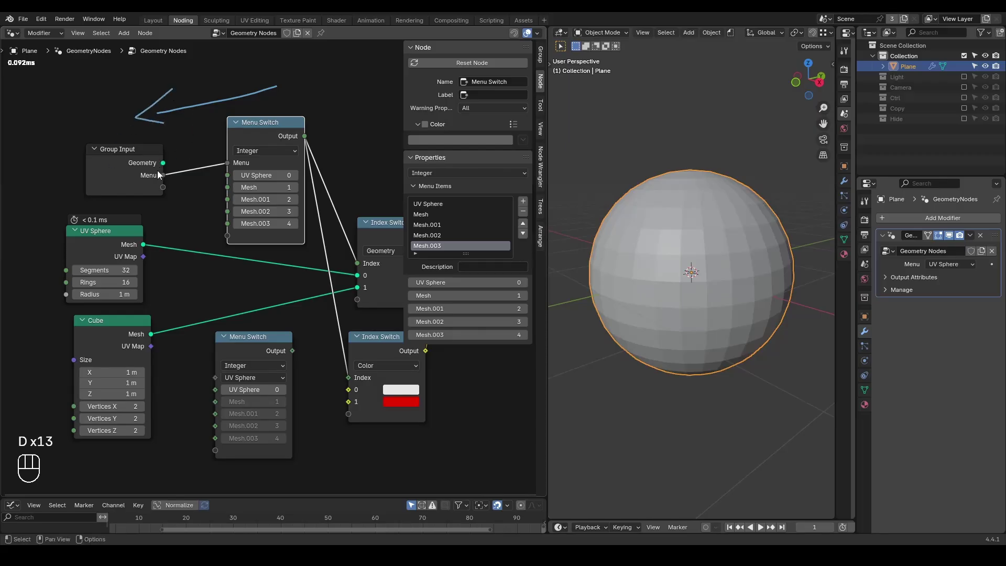
{"action": "left_click_drag", "start_coordinate": [934, 269], "coordinate": [905, 272]}
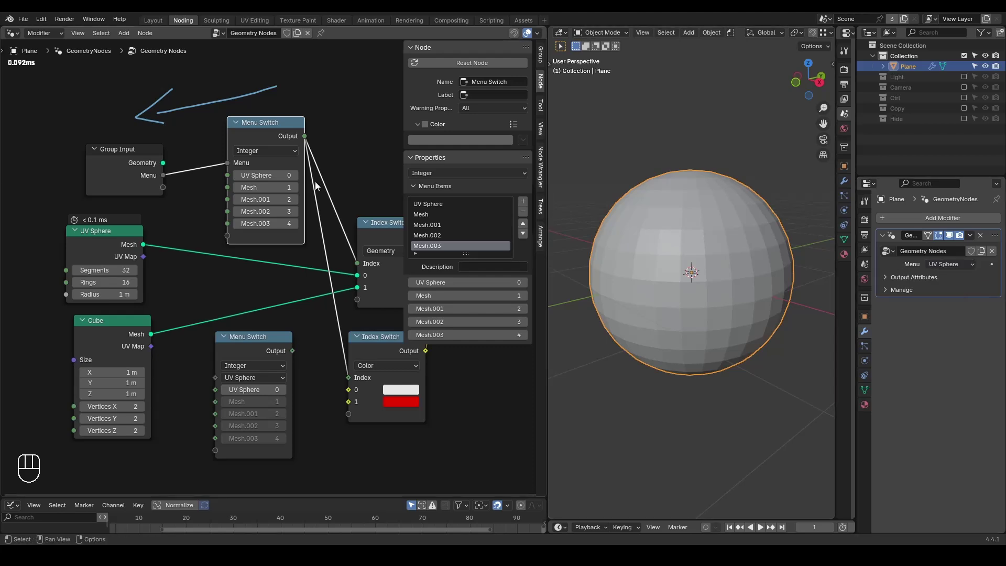
Step: Cut the group Menu link to the original switch and link it to the second menu switch instead
{"action": "right_click", "coordinate": [197, 148]}
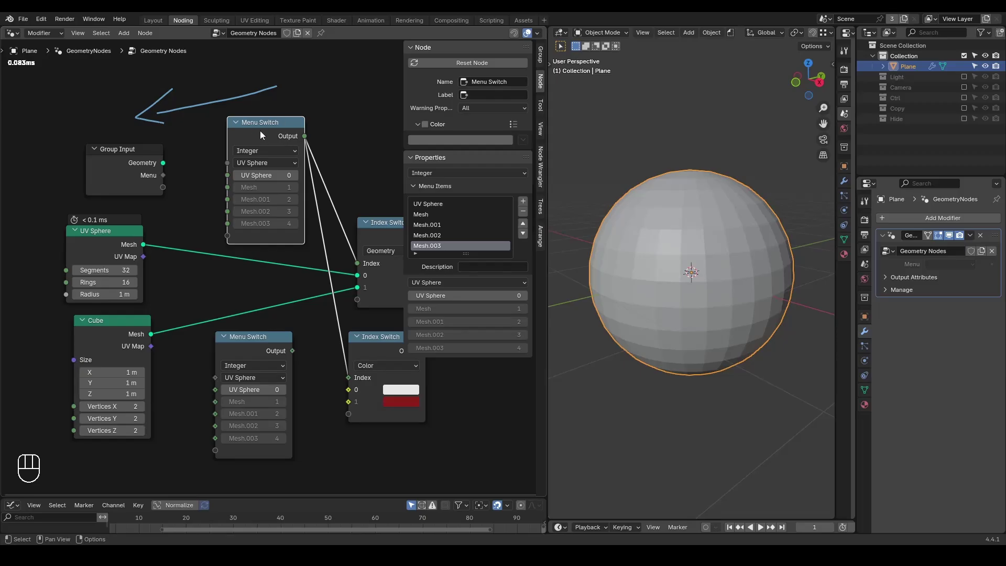
{"action": "left_click", "coordinate": [261, 346]}
{"action": "left_click", "coordinate": [530, 218]}
{"action": "left_click", "coordinate": [530, 218]}
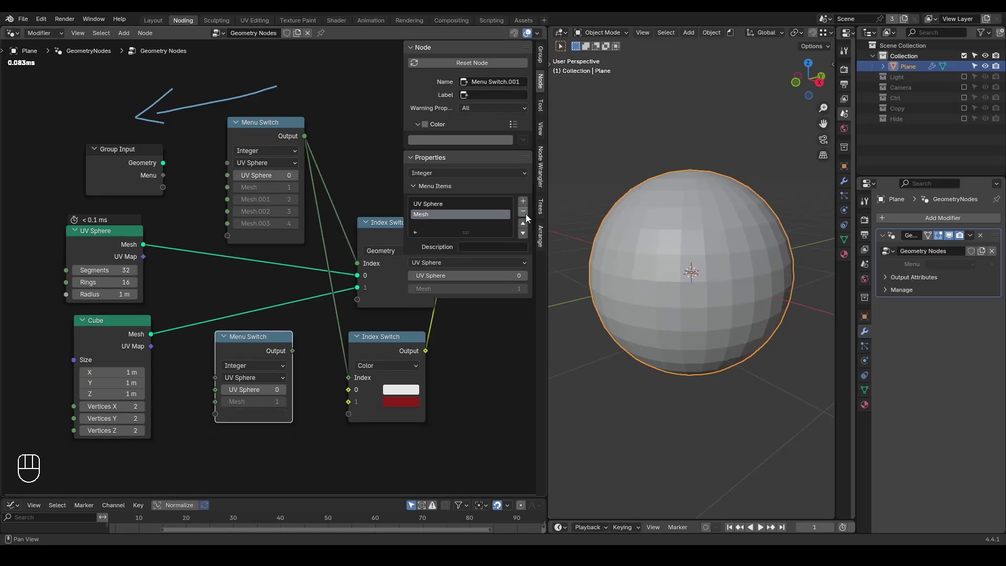
{"action": "left_click_drag", "start_coordinate": [205, 336], "coordinate": [172, 183]}
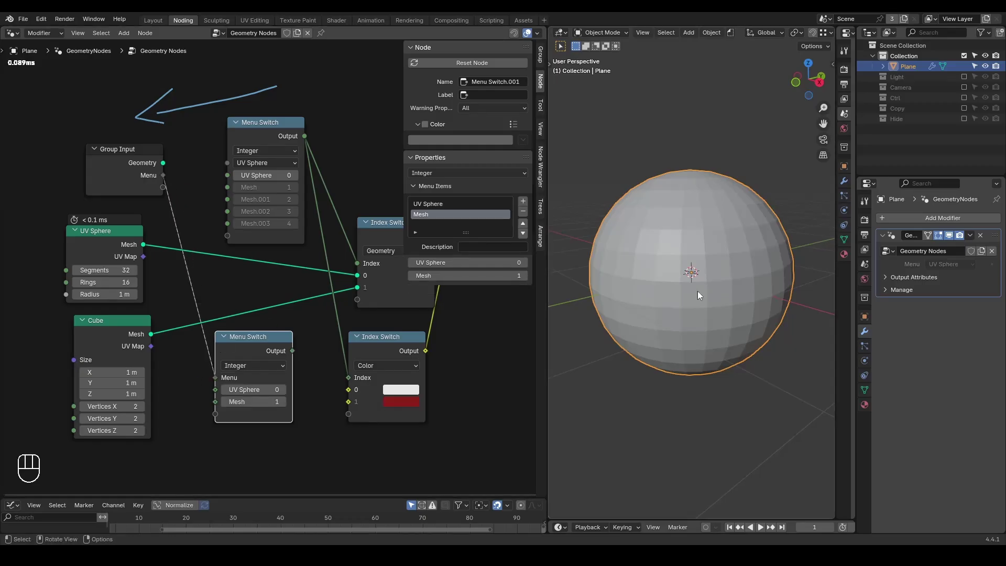
{"action": "left_click_drag", "start_coordinate": [946, 268], "coordinate": [952, 294]}
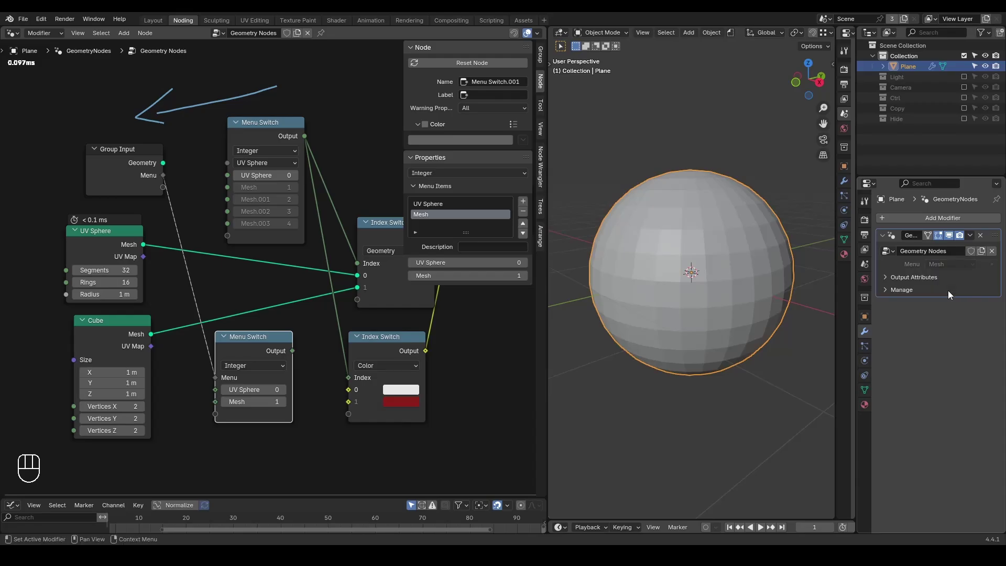
Step: Delete the two-item switch, duplicate the four-item one, and link the group Menu input to the original, showing a cube
{"action": "left_click", "coordinate": [272, 138]}
{"action": "left_click", "coordinate": [272, 339]}
{"action": "key", "text": "ctrl+x"}
{"action": "left_click", "coordinate": [267, 140]}
{"action": "key", "text": "ctrl+shift+d"}
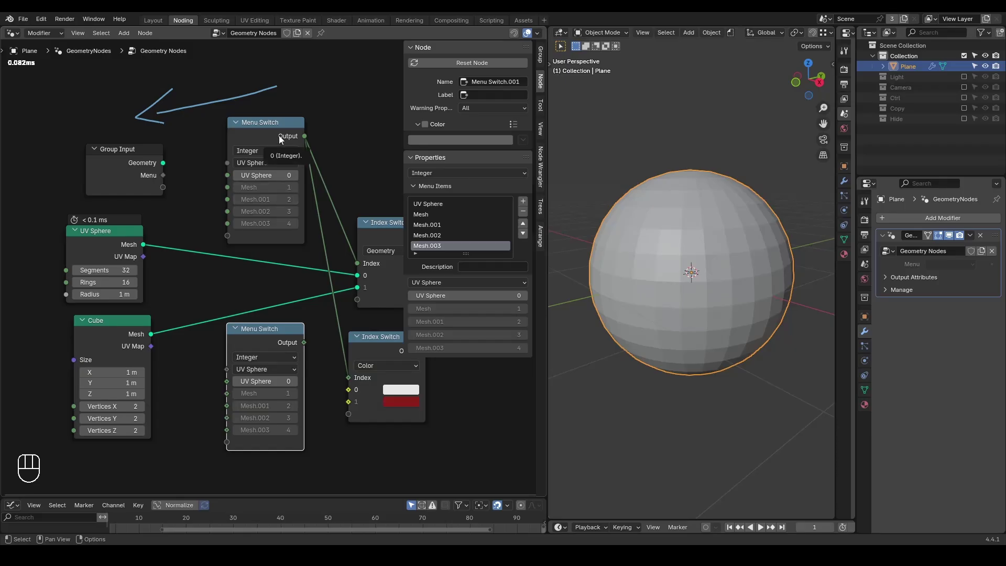
{"action": "left_click", "coordinate": [282, 139]}
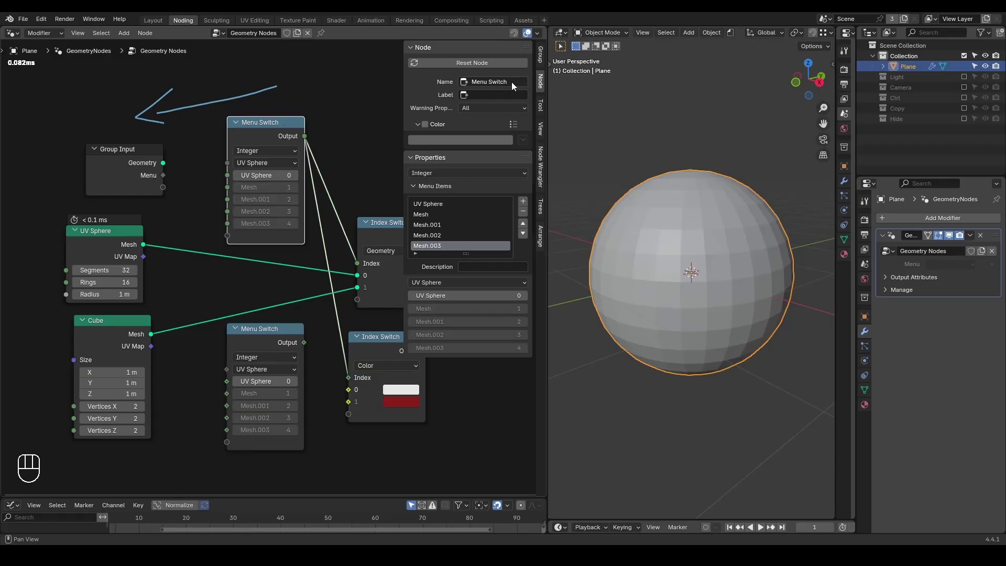
{"action": "left_click", "coordinate": [263, 338]}
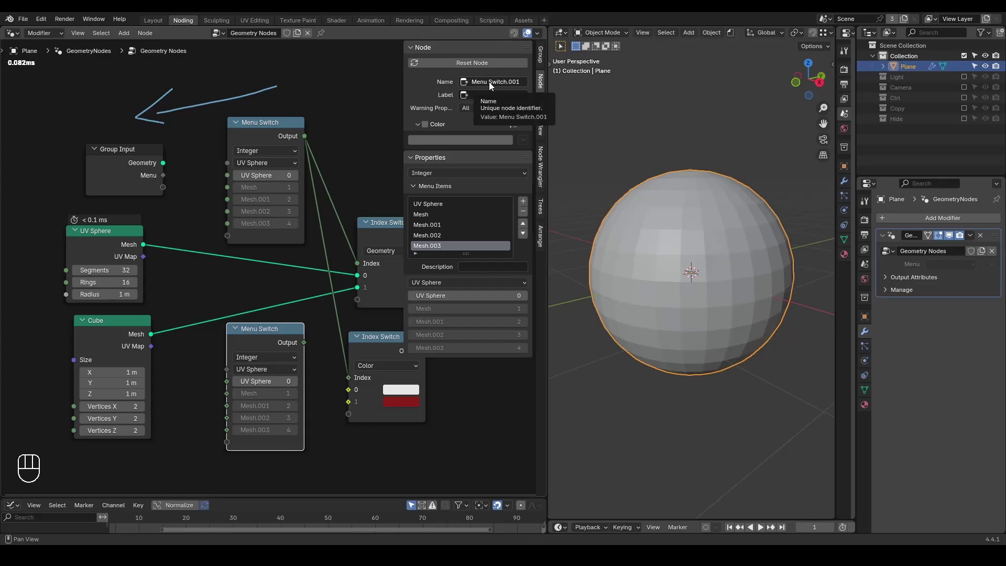
{"action": "left_click_drag", "start_coordinate": [217, 172], "coordinate": [188, 221]}
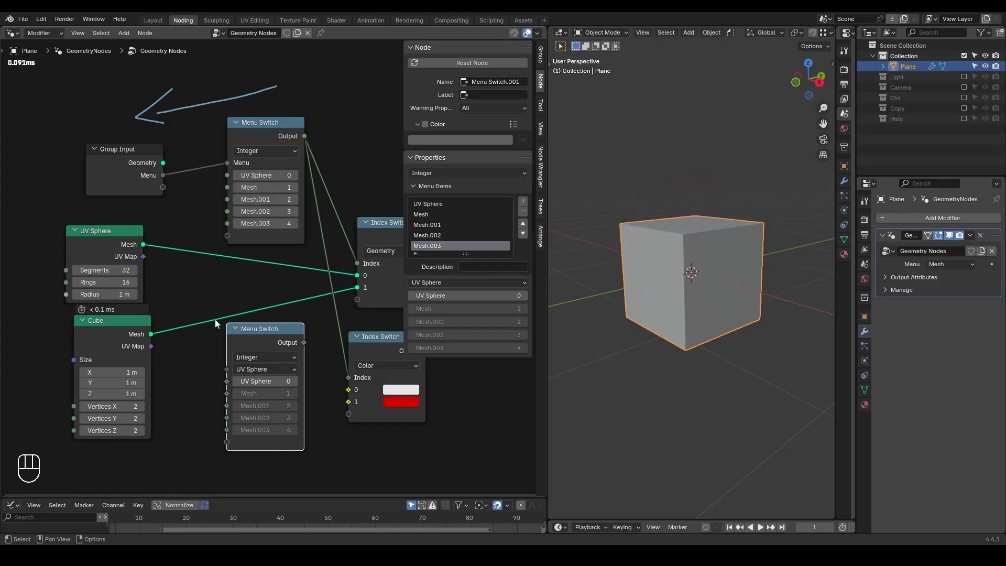
Step: Also link the group Menu input to the copied switch, flagging both links invalid and blanking the modifier Menu
{"action": "left_click_drag", "start_coordinate": [230, 373], "coordinate": [174, 183]}
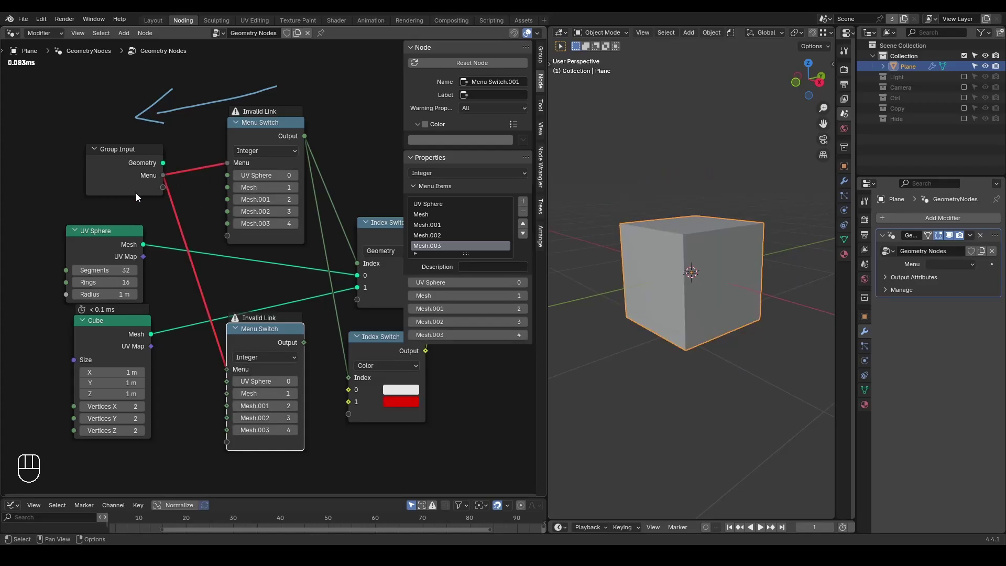
{"action": "left_click", "coordinate": [941, 267]}
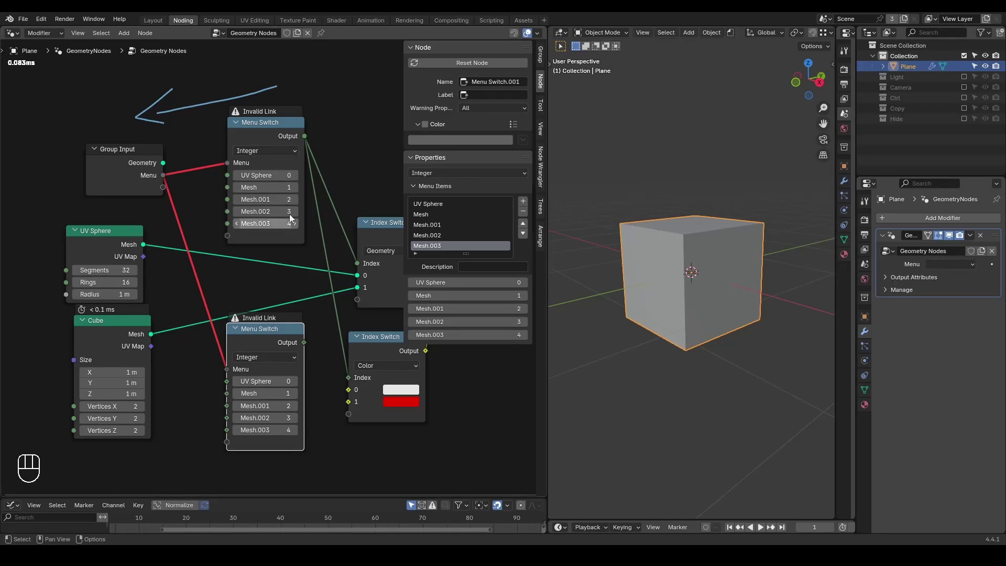
{"action": "left_click", "coordinate": [277, 137]}
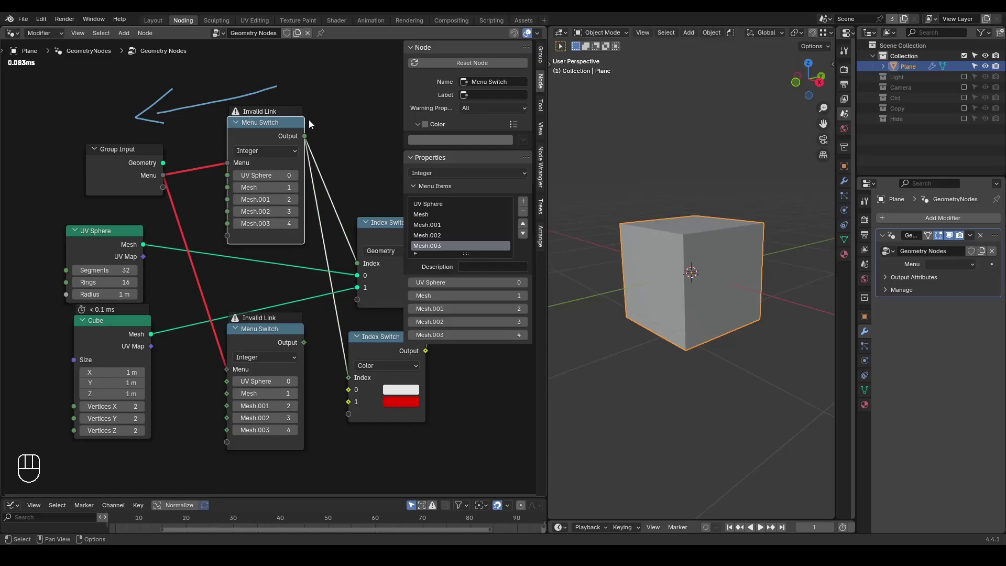
{"action": "left_click", "coordinate": [290, 340]}
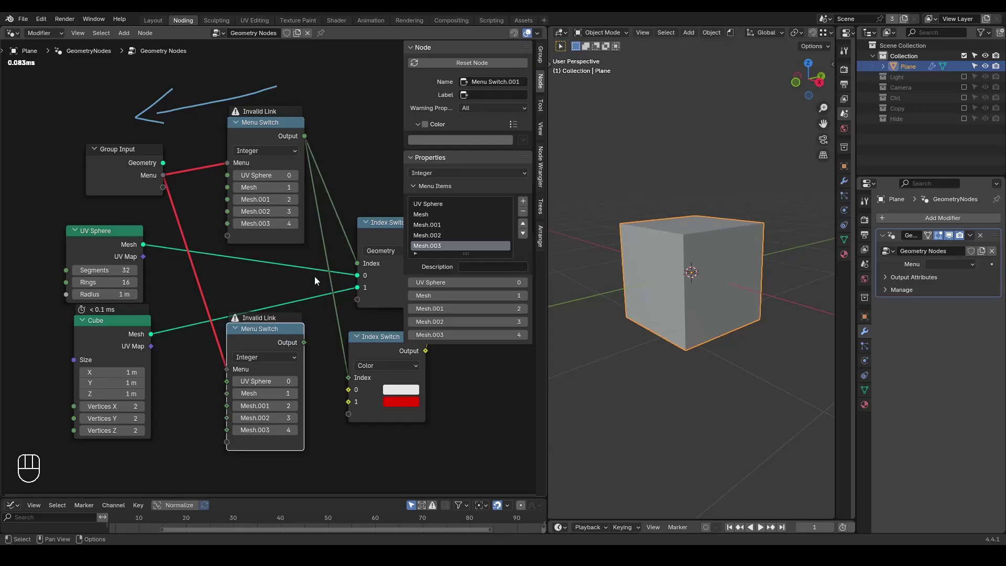
{"action": "key", "text": "ctrl+shift+alt+w"}
{"action": "key", "text": "ctrl+shift+alt+q"}
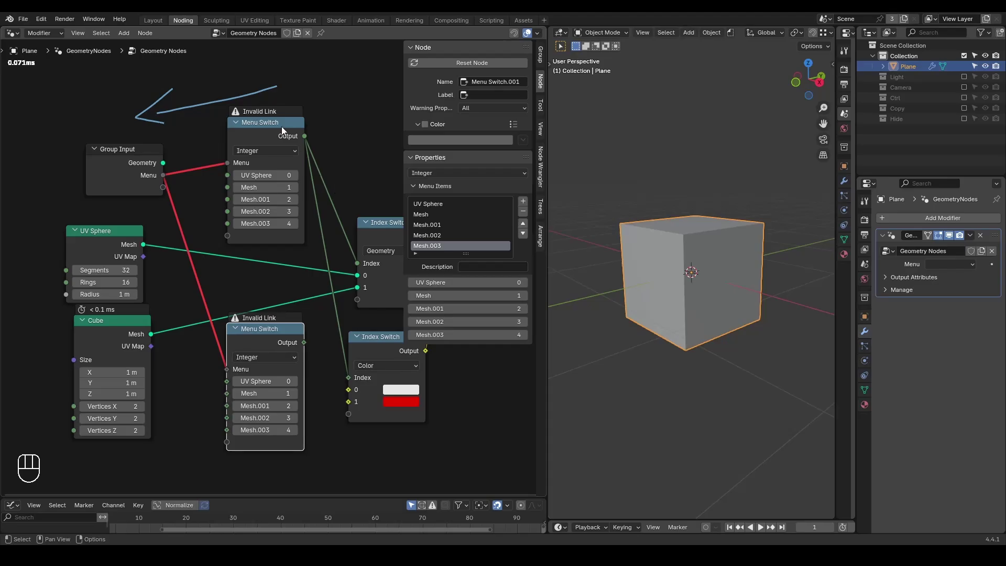
Step: Name and label the original Menu Switch node 'Peter' in the Node sidebar
{"action": "left_click", "coordinate": [285, 130]}
{"action": "left_click_drag", "start_coordinate": [493, 90], "coordinate": [494, 90]}
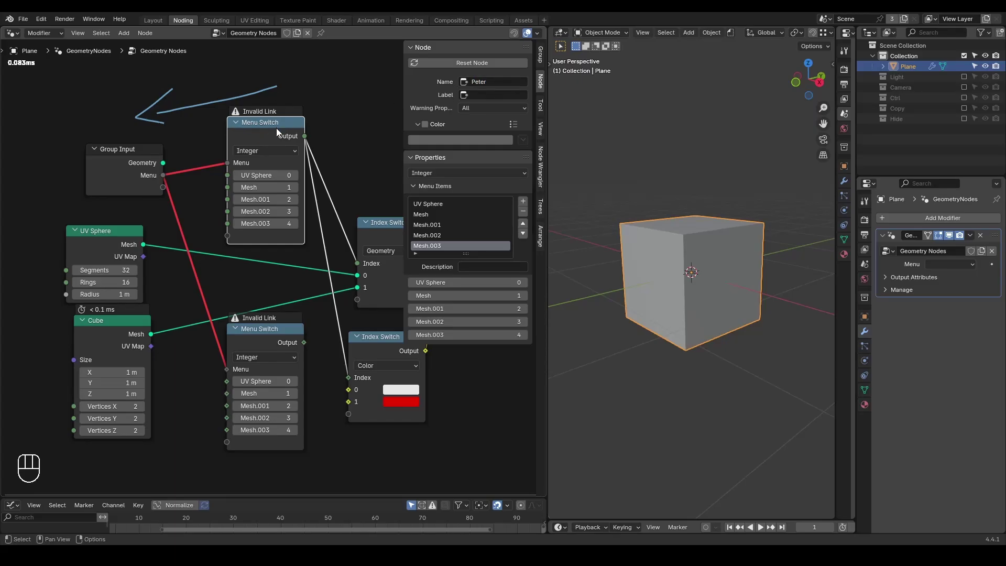
{"action": "left_click_drag", "start_coordinate": [510, 96], "coordinate": [510, 96]}
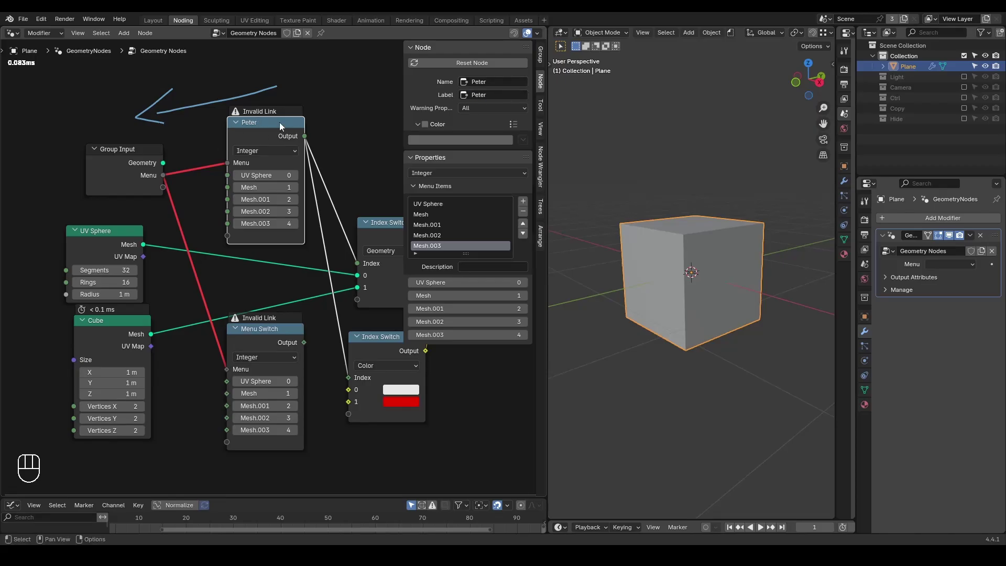
Step: Rename the copied Menu Switch, then delete it so the Menu input links cleanly to Peter
{"action": "left_click", "coordinate": [275, 345]}
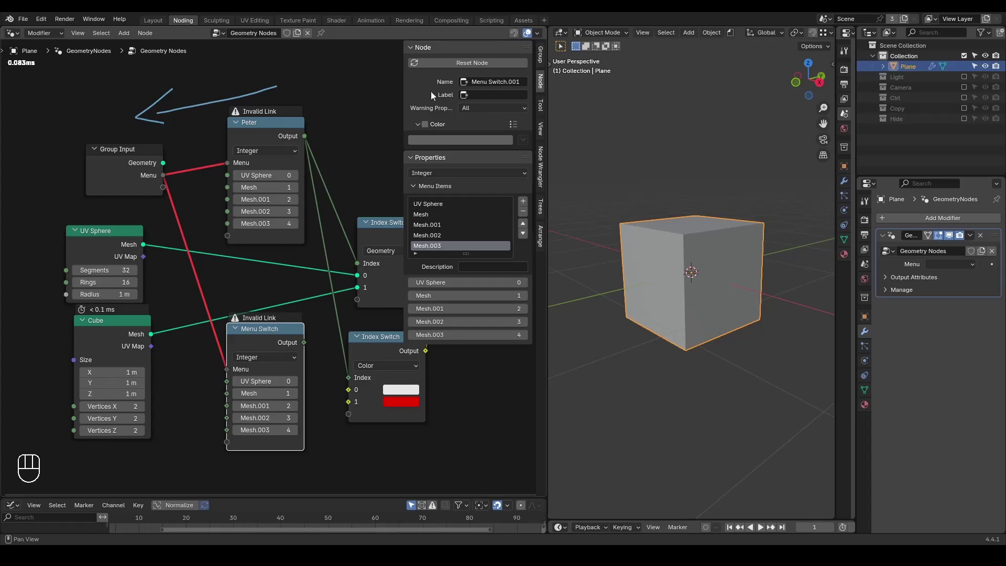
{"action": "left_click_drag", "start_coordinate": [484, 86], "coordinate": [485, 86]}
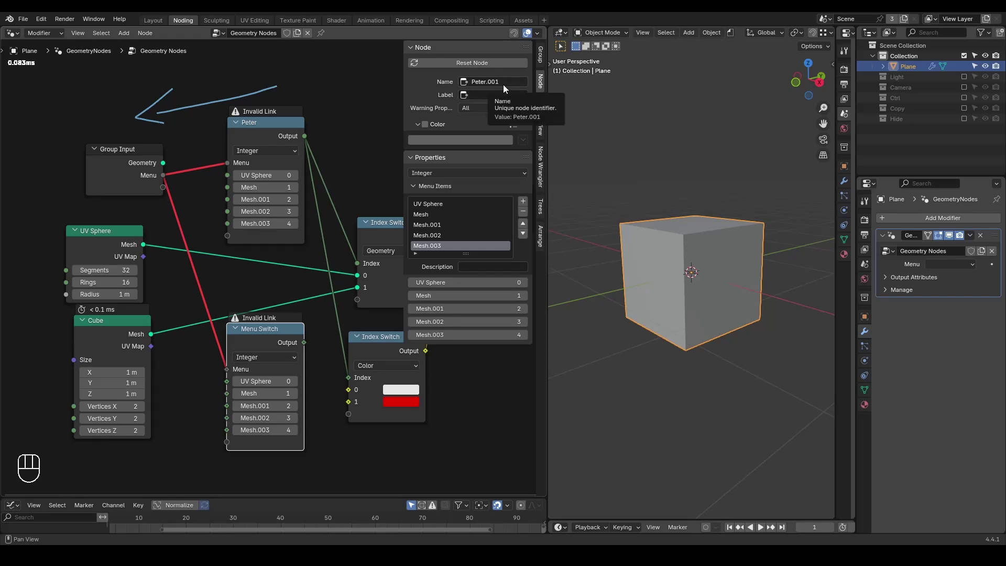
{"action": "left_click_drag", "start_coordinate": [187, 207], "coordinate": [167, 228]}
{"action": "key", "text": "x"}
{"action": "left_click", "coordinate": [268, 133]}
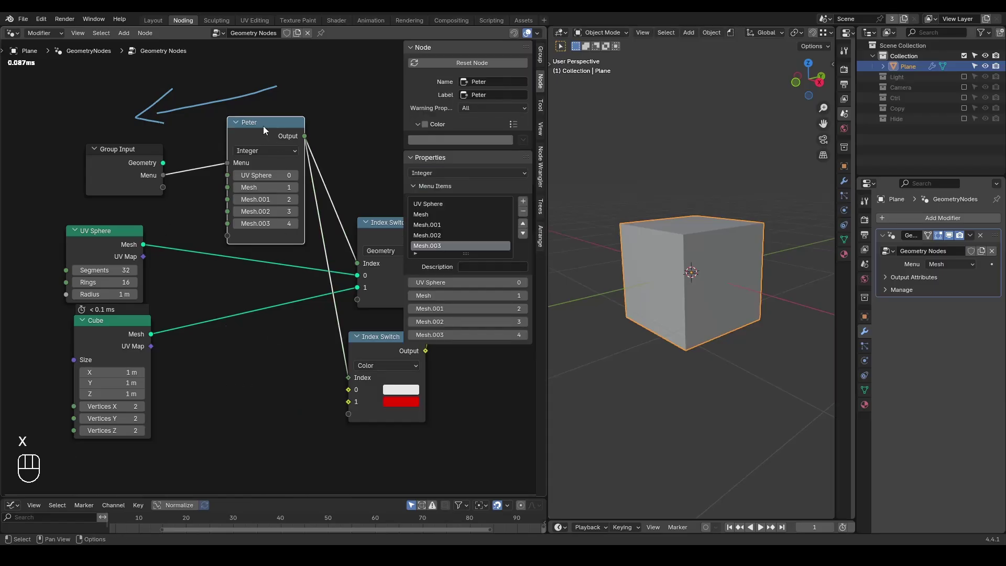
Step: Wrap Peter into a node group with Ctrl+G and split the node editor into two
{"action": "key", "text": "n"}
{"action": "left_click_drag", "start_coordinate": [150, 38], "coordinate": [189, 264]}
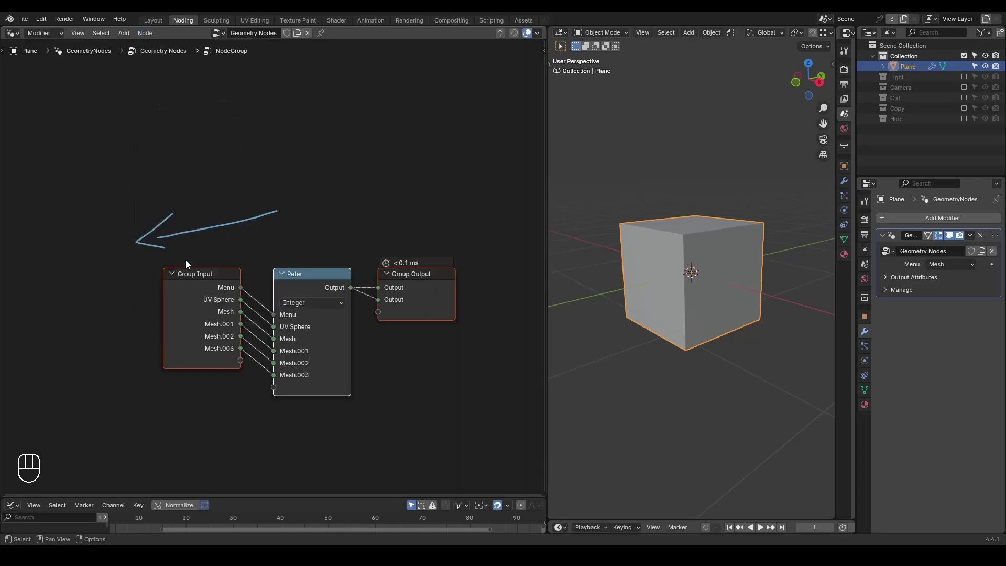
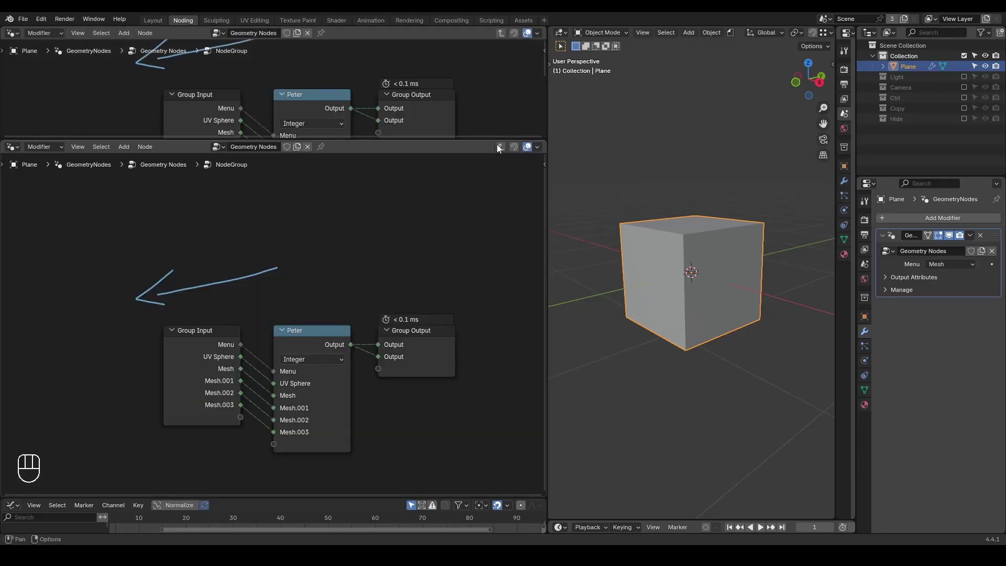
{"action": "left_click", "coordinate": [502, 148]}
{"action": "middle_click", "coordinate": [335, 201]}
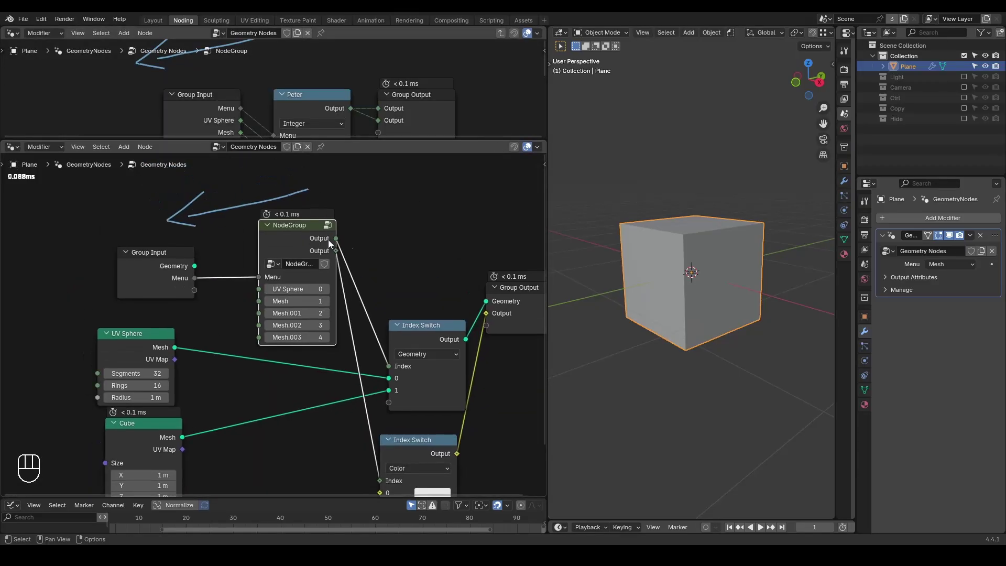
{"action": "left_click", "coordinate": [231, 259]}
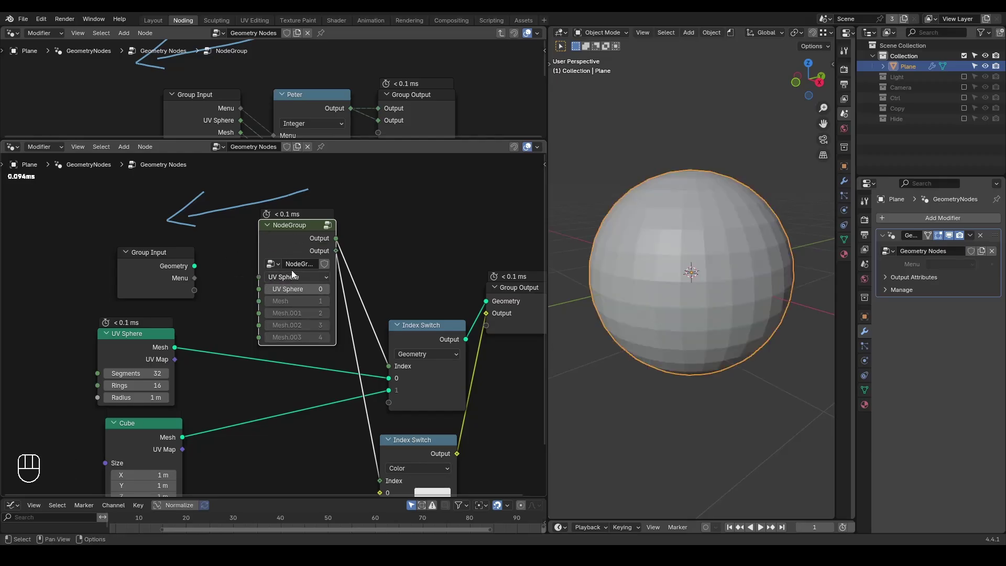
Step: Step out of the group in the lower editor and link Group Input Menu to the NodeGroup node
{"action": "left_click", "coordinate": [299, 280]}
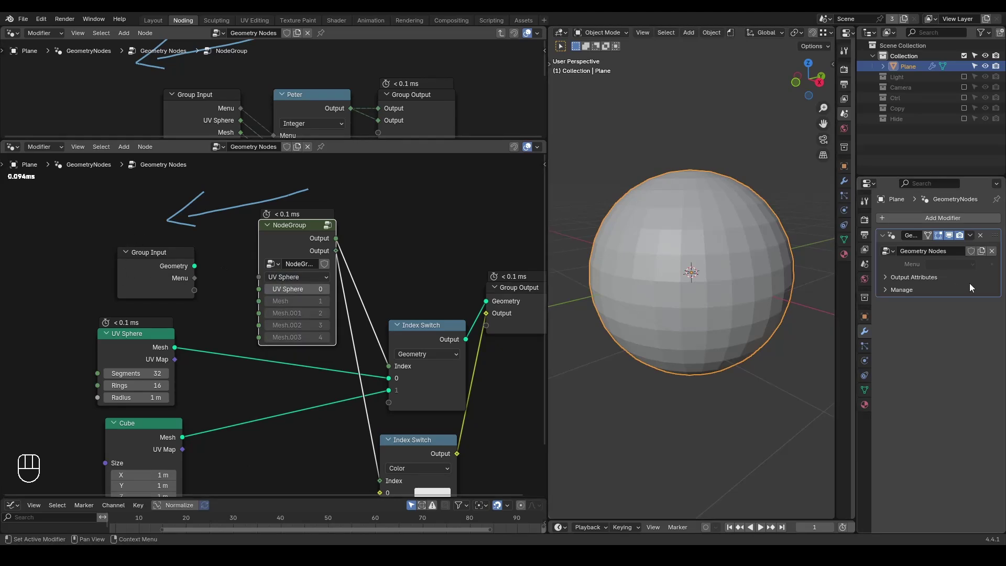
{"action": "left_click", "coordinate": [945, 271]}
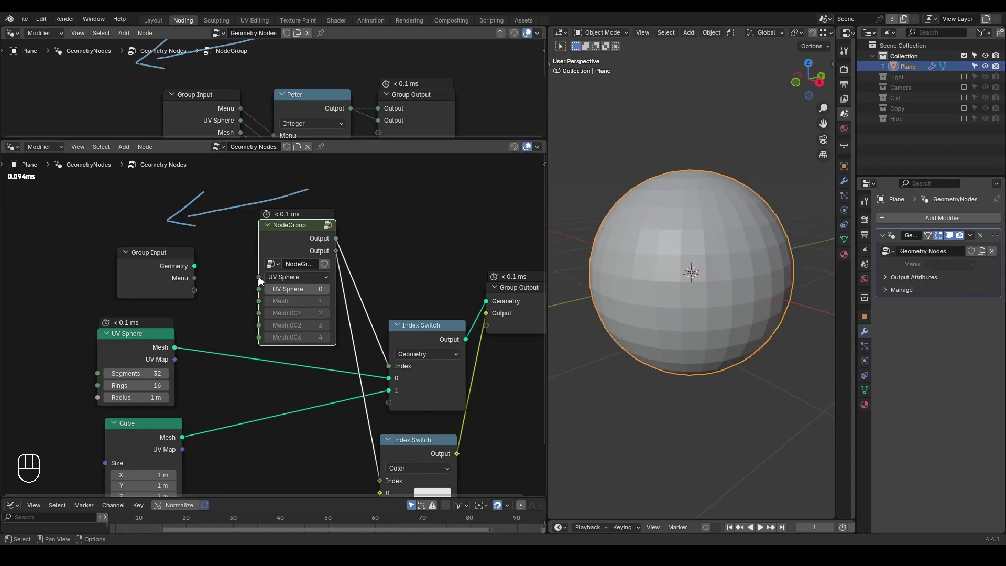
{"action": "left_click_drag", "start_coordinate": [232, 281], "coordinate": [199, 280]}
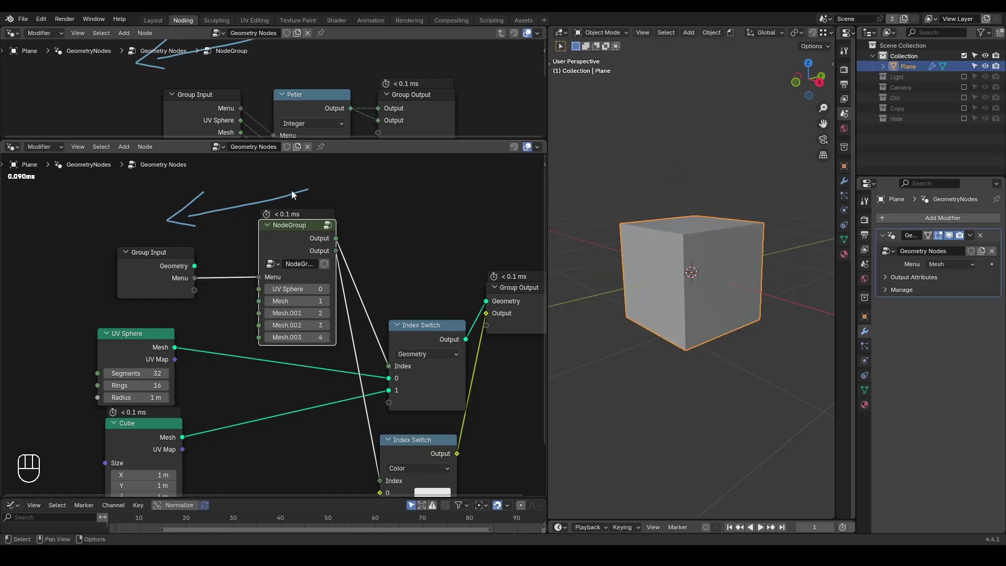
{"action": "left_click_drag", "start_coordinate": [946, 263], "coordinate": [947, 265]}
{"action": "key", "text": "n"}
{"action": "key", "text": "n"}
{"action": "middle_click", "coordinate": [276, 399]}
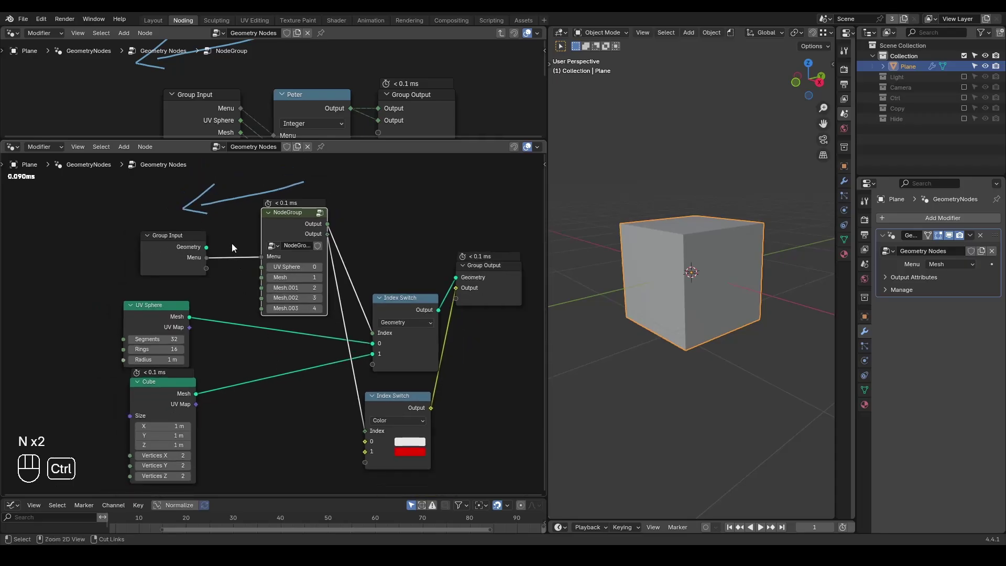
{"action": "left_click", "coordinate": [235, 243]}
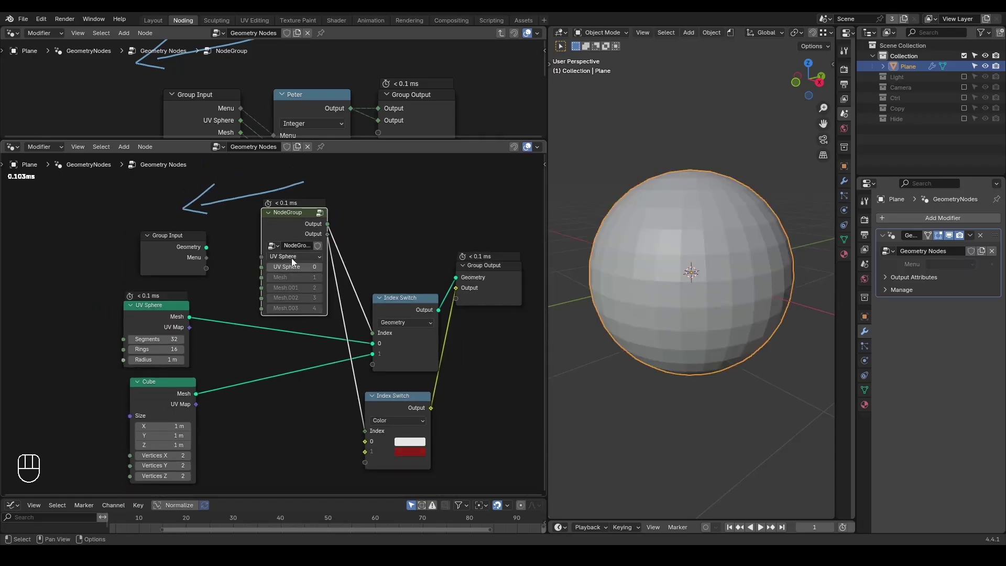
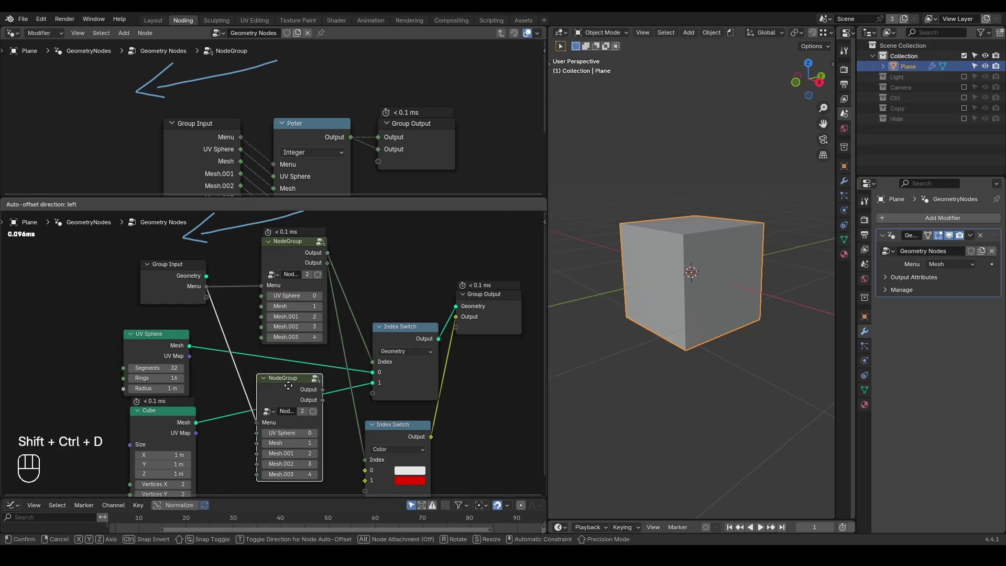
Step: Remove the surplus Mesh.001–Mesh.003 sockets so the group keeps only Menu, UV Sphere and Mesh inputs
{"action": "key", "text": "n"}
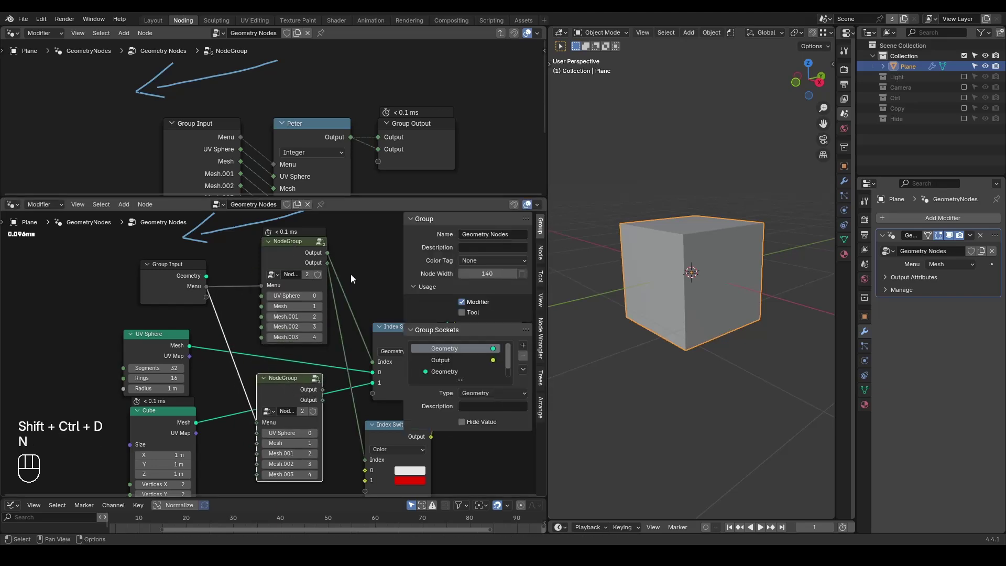
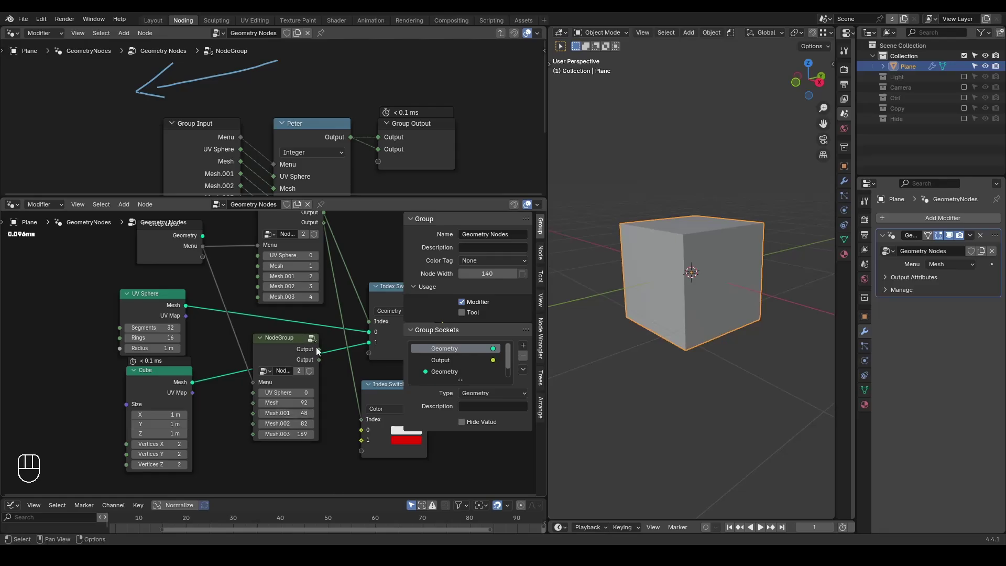
{"action": "key", "text": "n"}
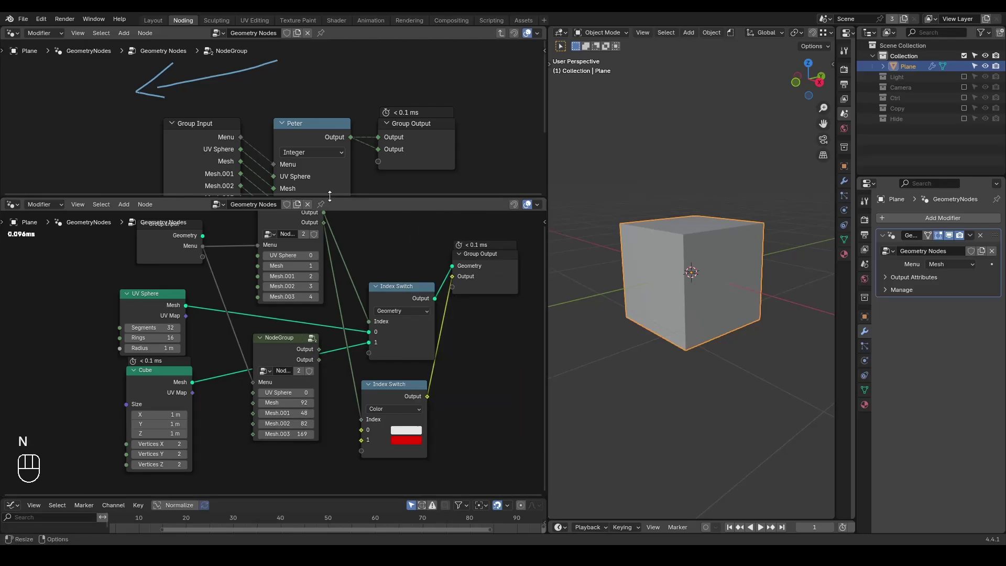
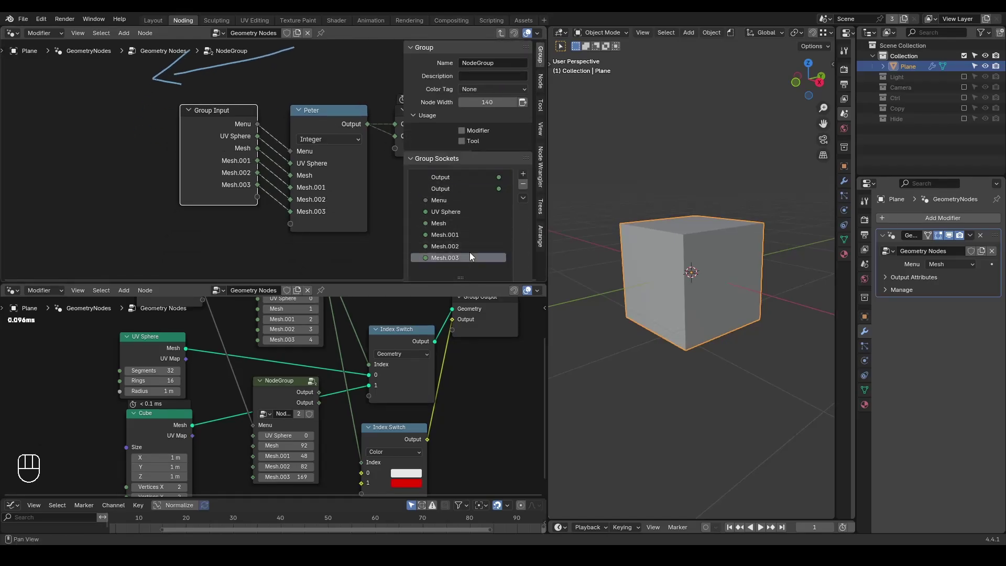
{"action": "left_click", "coordinate": [527, 185]}
{"action": "left_click", "coordinate": [527, 186]}
{"action": "key", "text": "n"}
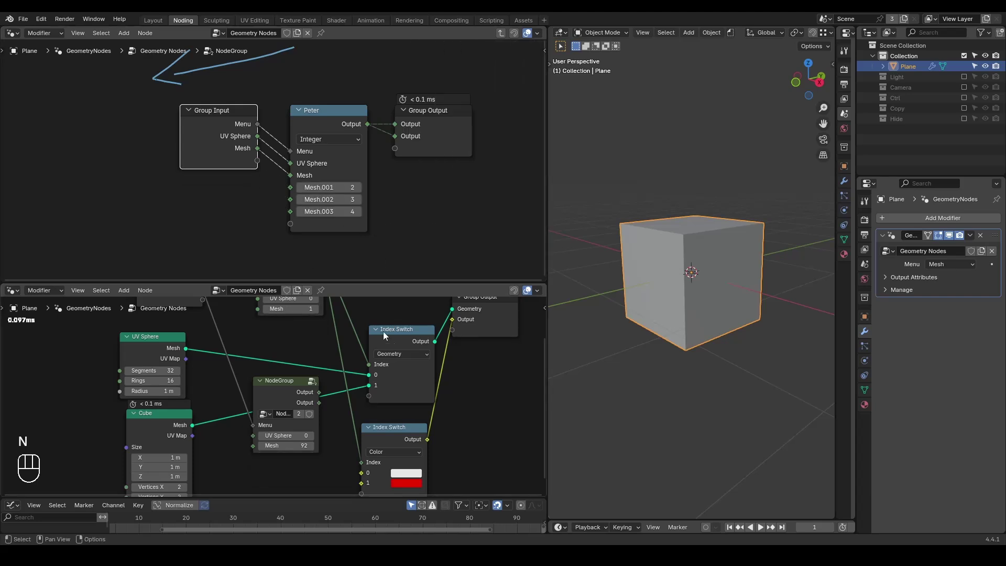
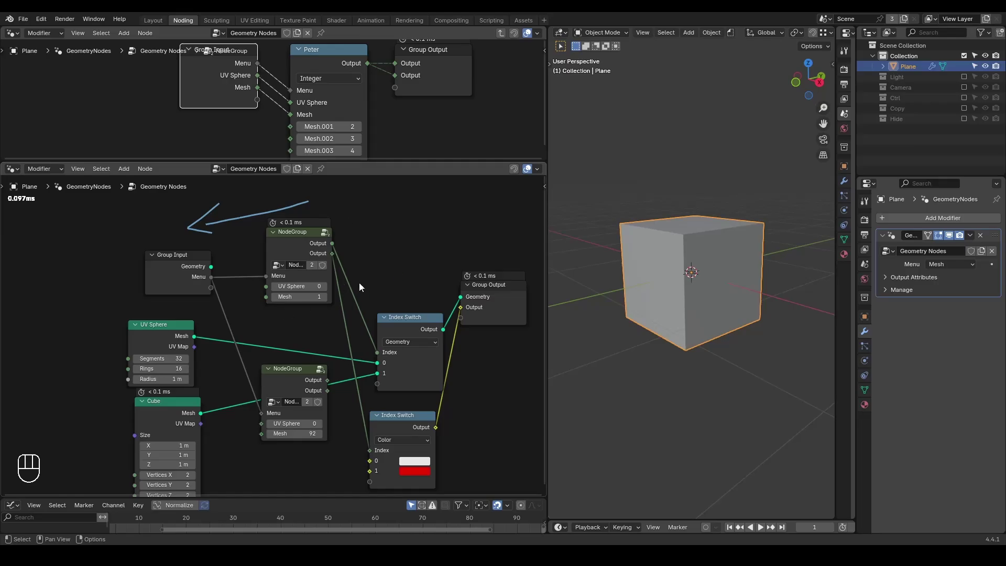
Step: Move the second NodeGroup instance, make it single-user and delete it
{"action": "left_click_drag", "start_coordinate": [300, 384], "coordinate": [316, 361]}
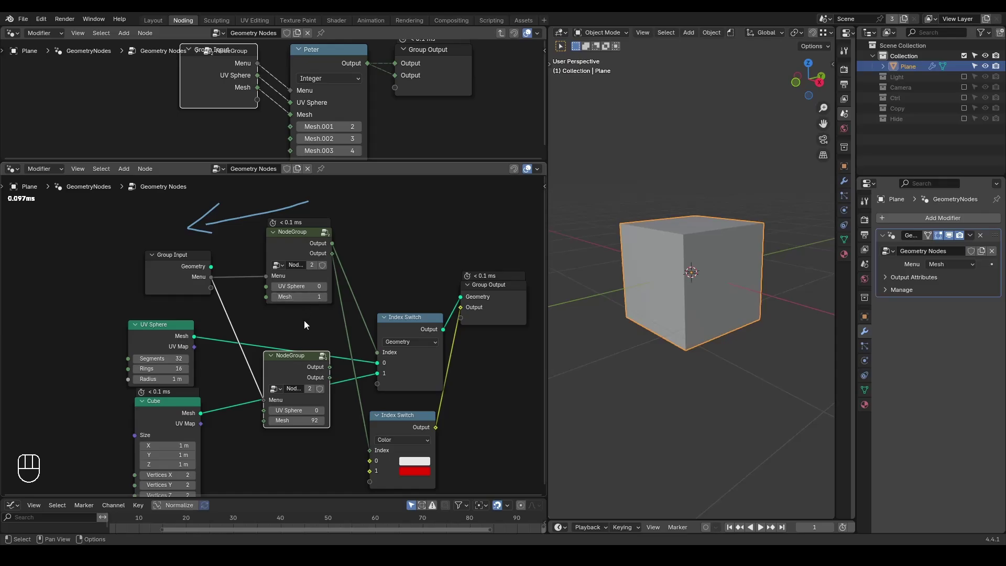
{"action": "key", "text": "ctrl+shift+alt+w"}
{"action": "key", "text": "ctrl+shift+alt+q"}
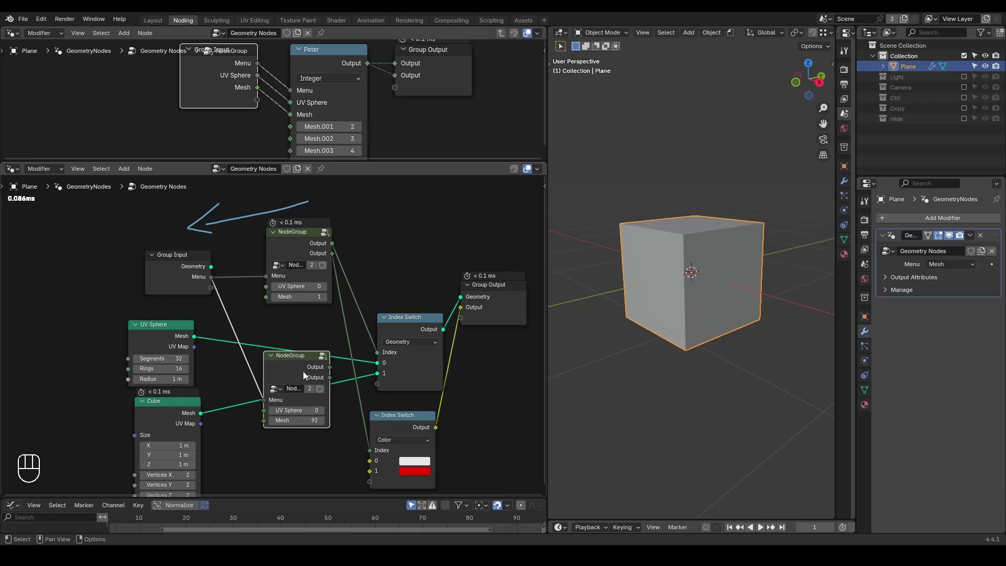
{"action": "left_click", "coordinate": [312, 394]}
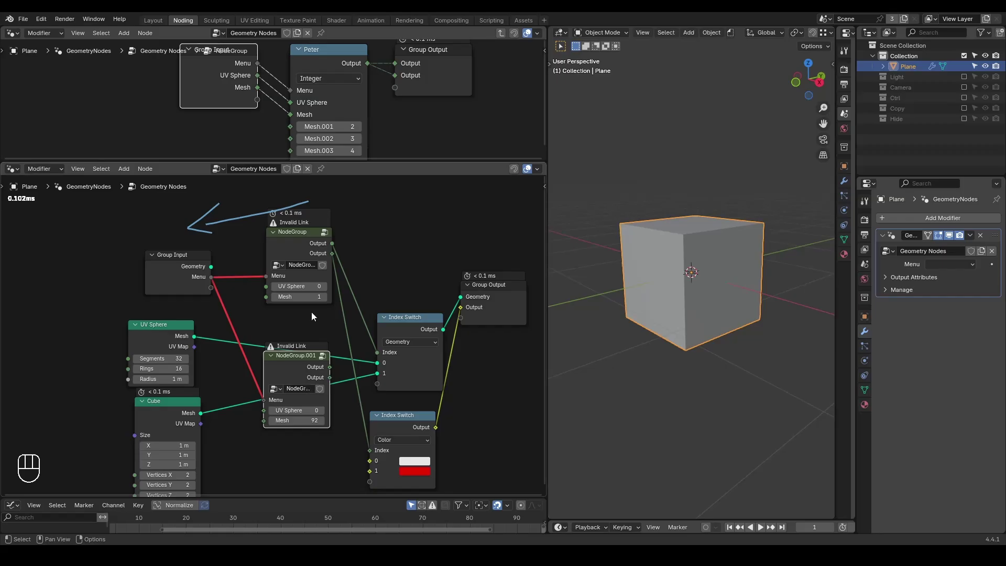
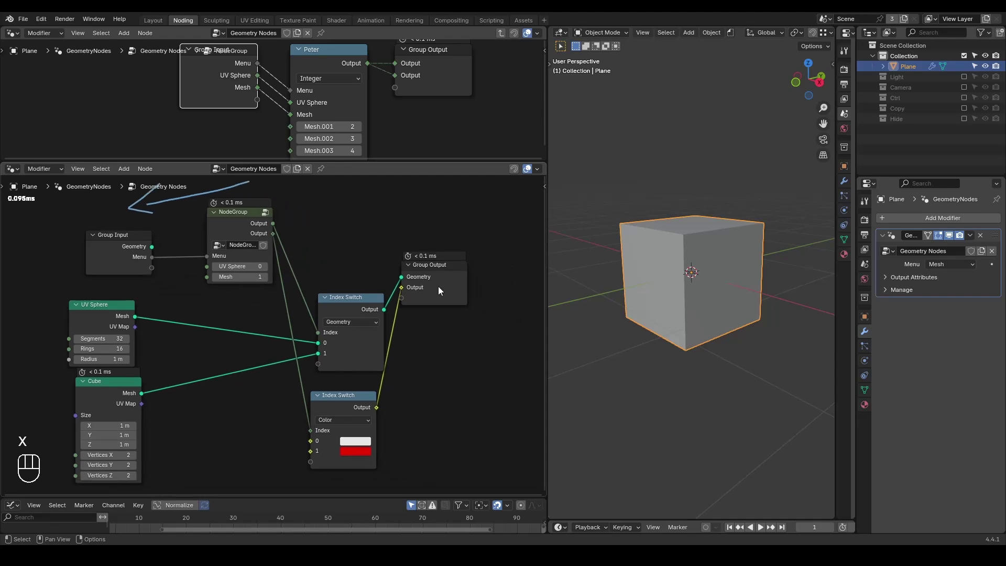
Step: Reconnect the first NodeGroup's outputs to both Index Switch nodes and tidy their placement
{"action": "left_click_drag", "start_coordinate": [440, 289], "coordinate": [502, 286]}
{"action": "left_click_drag", "start_coordinate": [392, 273], "coordinate": [334, 414]}
{"action": "key", "text": "g"}
{"action": "left_click", "coordinate": [246, 227]}
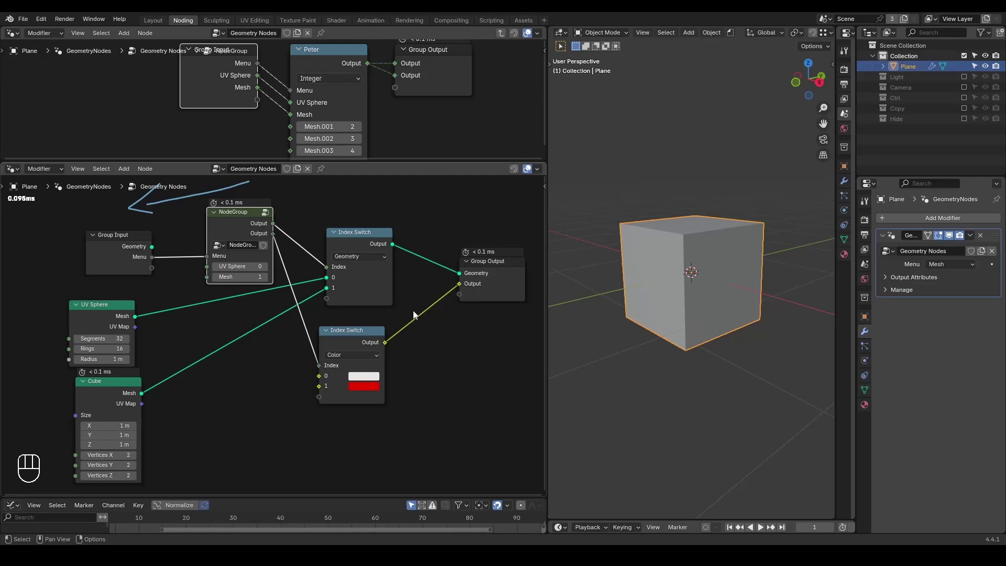
{"action": "left_click_drag", "start_coordinate": [353, 341], "coordinate": [360, 336]}
{"action": "left_click", "coordinate": [366, 354]}
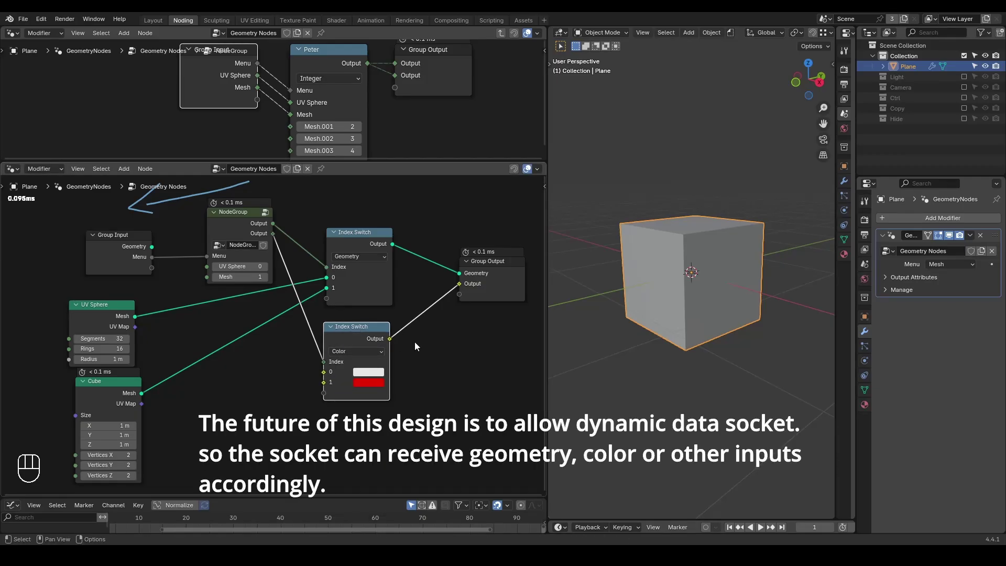
Step: Add an Evaluate at Index node via search, place it and duplicate it with Shift+D
{"action": "middle_click", "coordinate": [418, 345]}
{"action": "key", "text": "ctrl+a"}
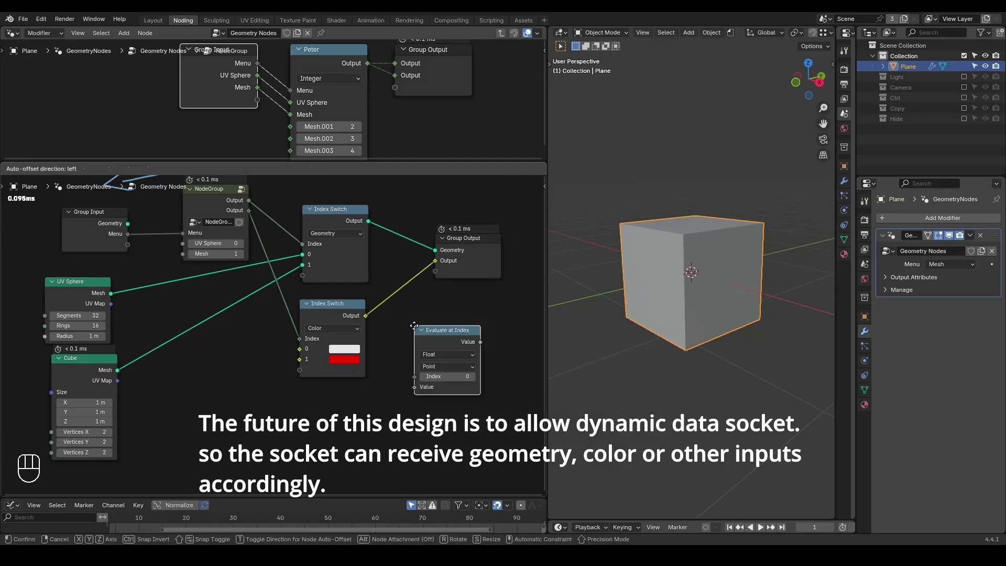
{"action": "left_click_drag", "start_coordinate": [456, 370], "coordinate": [416, 353]}
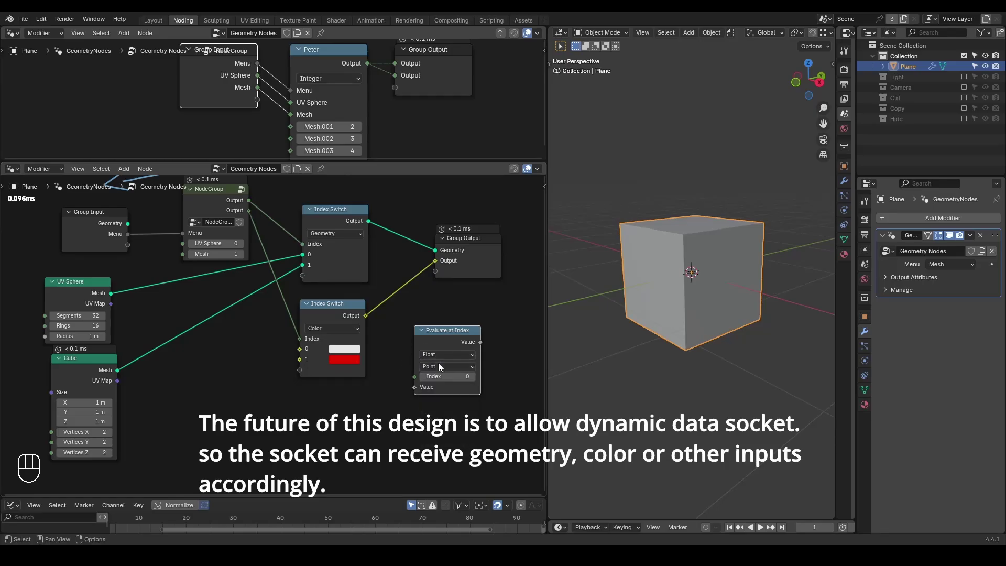
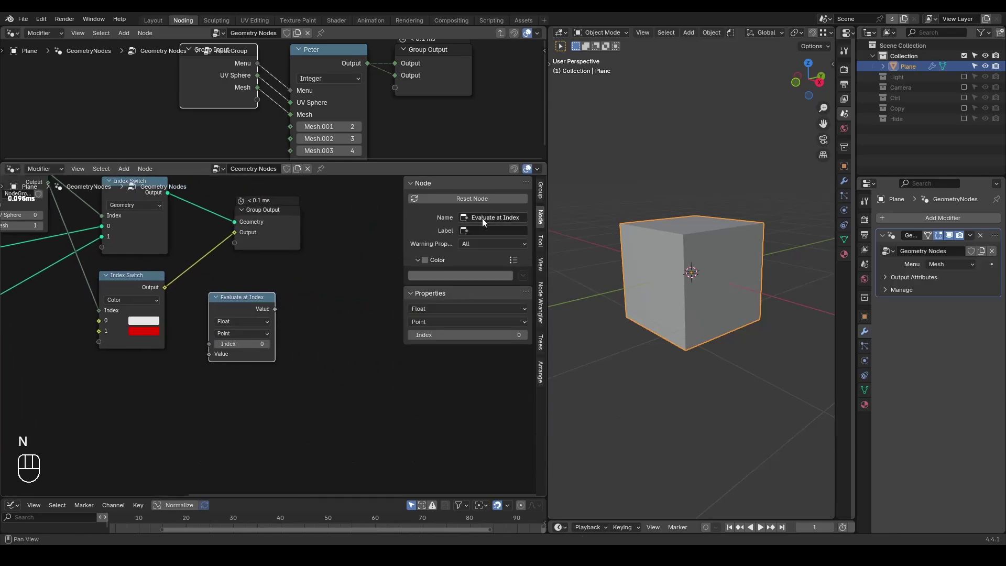
{"action": "left_click", "coordinate": [229, 320]}
{"action": "key", "text": "ctrl+shift+d"}
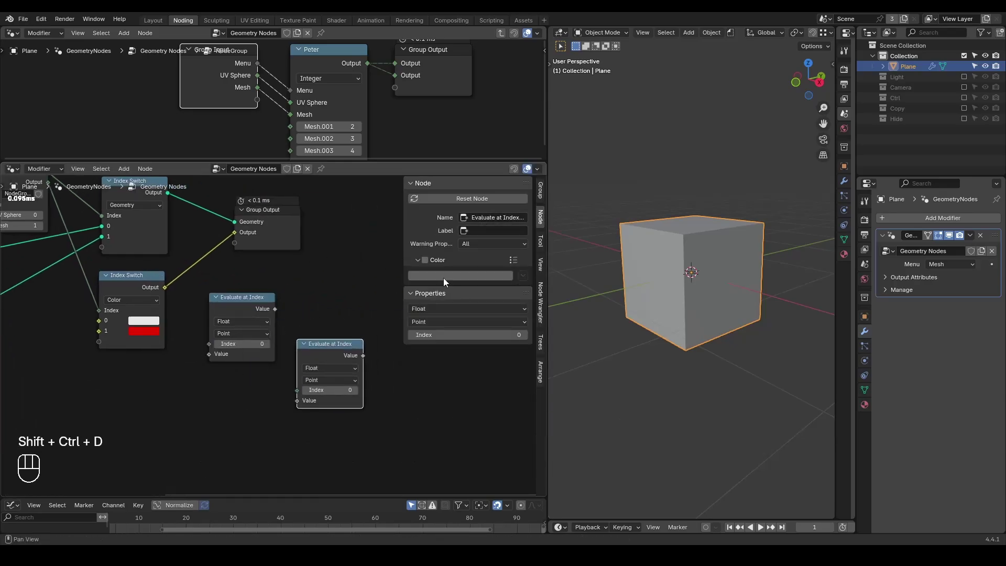
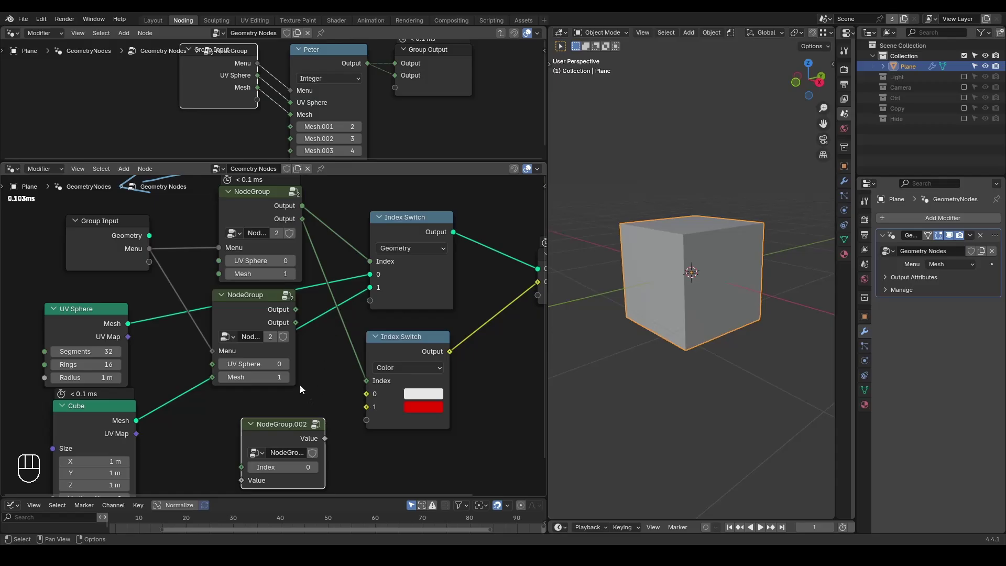
Step: Glance at the reference chat screenshot and enlarge the upper node editor showing the group interior
{"action": "key", "text": "ctrl+shift+alt+w"}
{"action": "key", "text": "ctrl+shift+alt+q"}
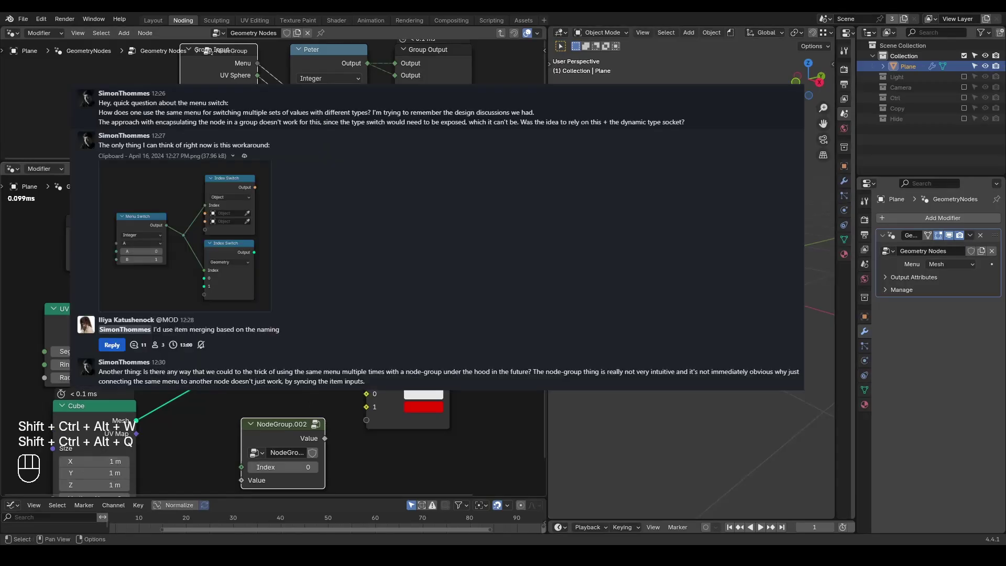
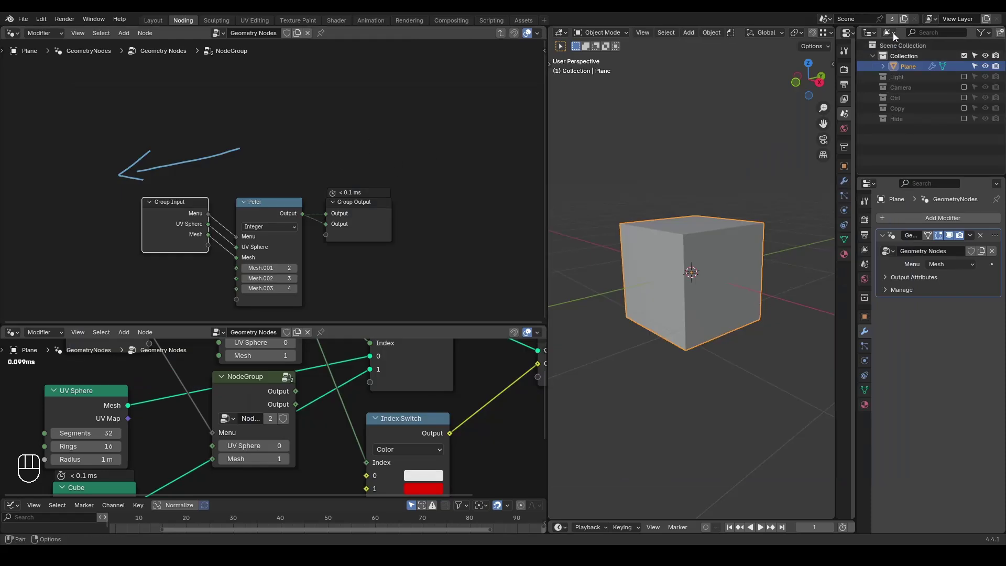
Step: Switch the Outliner to Blender File mode, expand Meshes and inspect Peter's properties in the sidebar
{"action": "left_click_drag", "start_coordinate": [896, 36], "coordinate": [912, 120]}
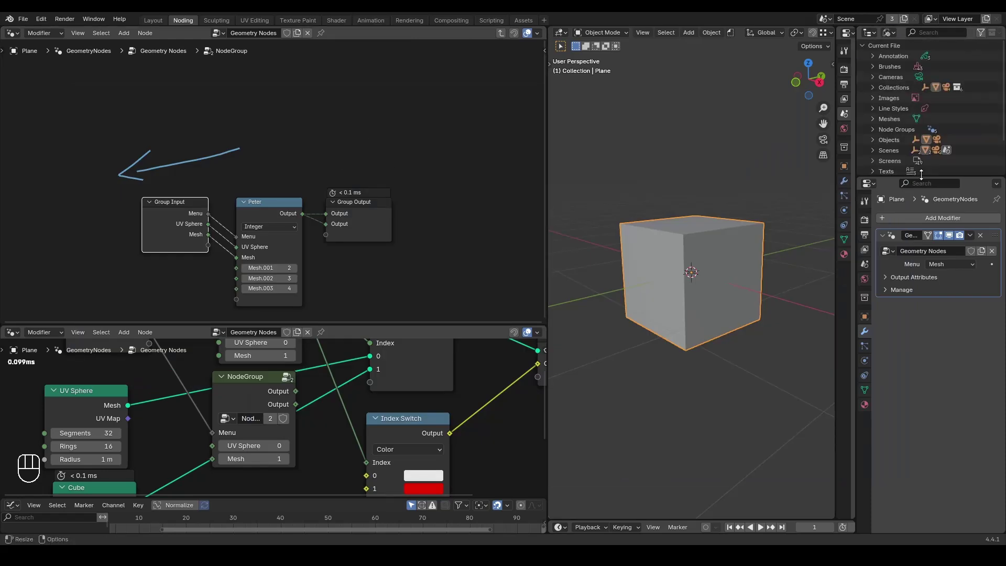
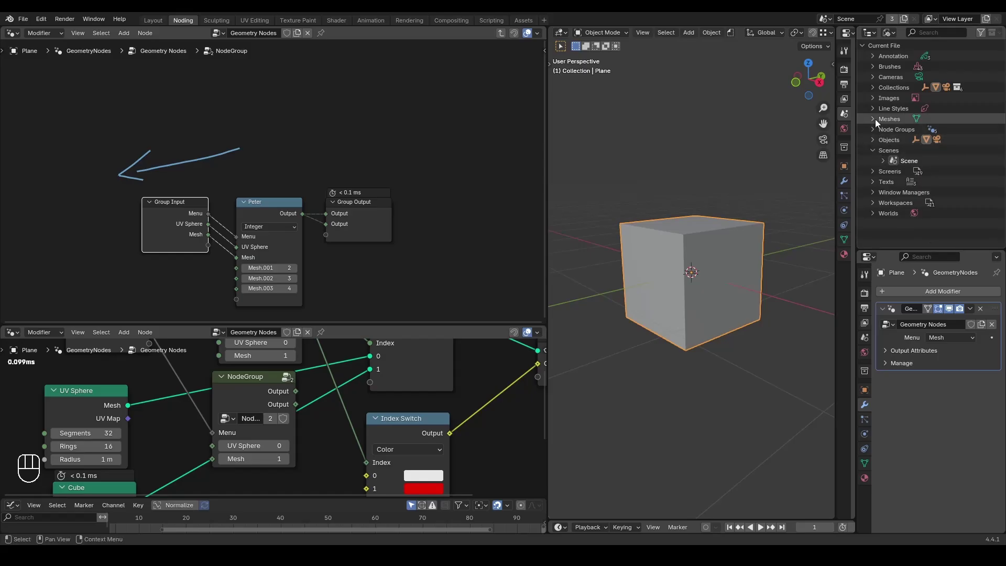
{"action": "left_click", "coordinate": [877, 121]}
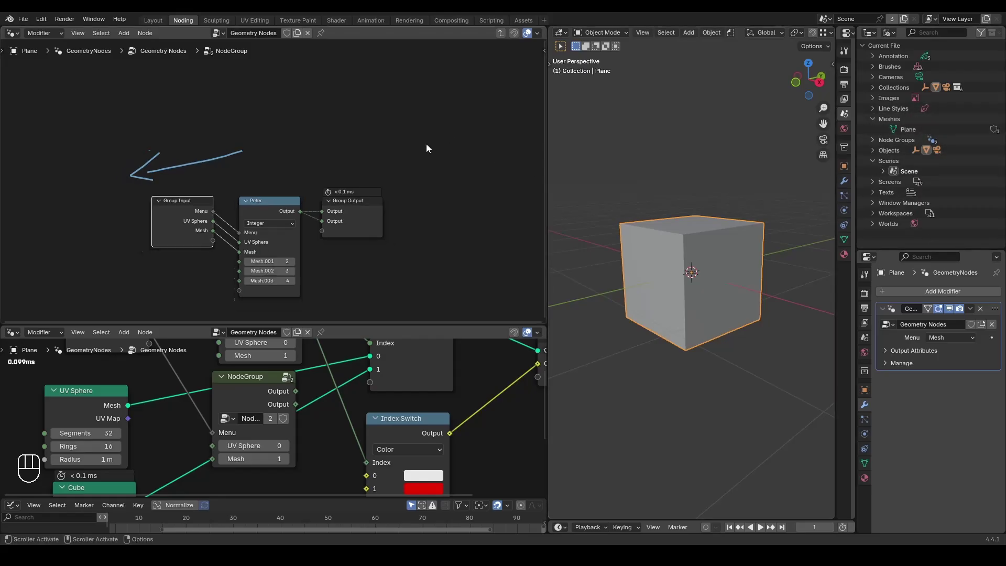
{"action": "key", "text": "n"}
{"action": "left_click", "coordinate": [272, 209]}
{"action": "middle_click", "coordinate": [296, 209]}
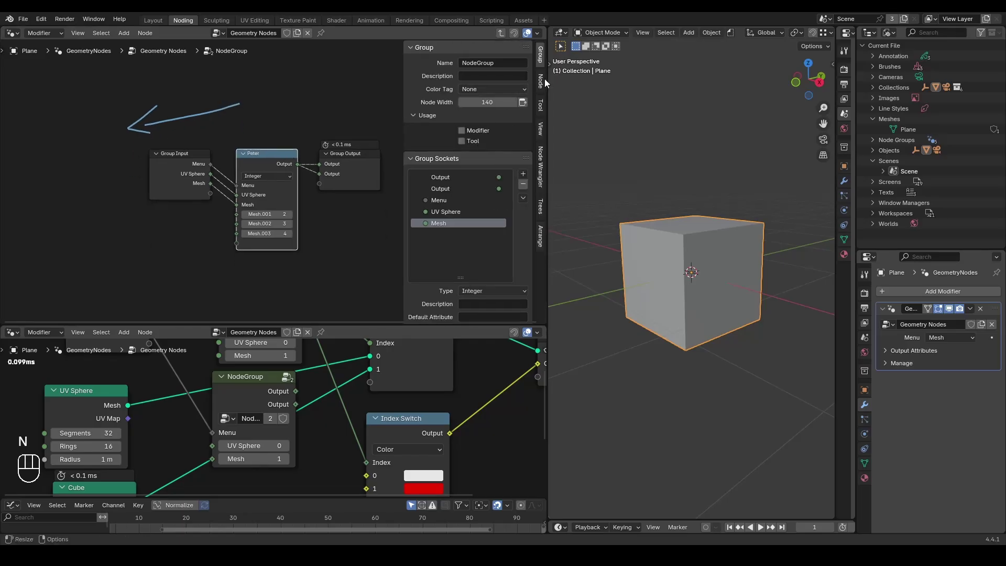
{"action": "left_click", "coordinate": [546, 83]}
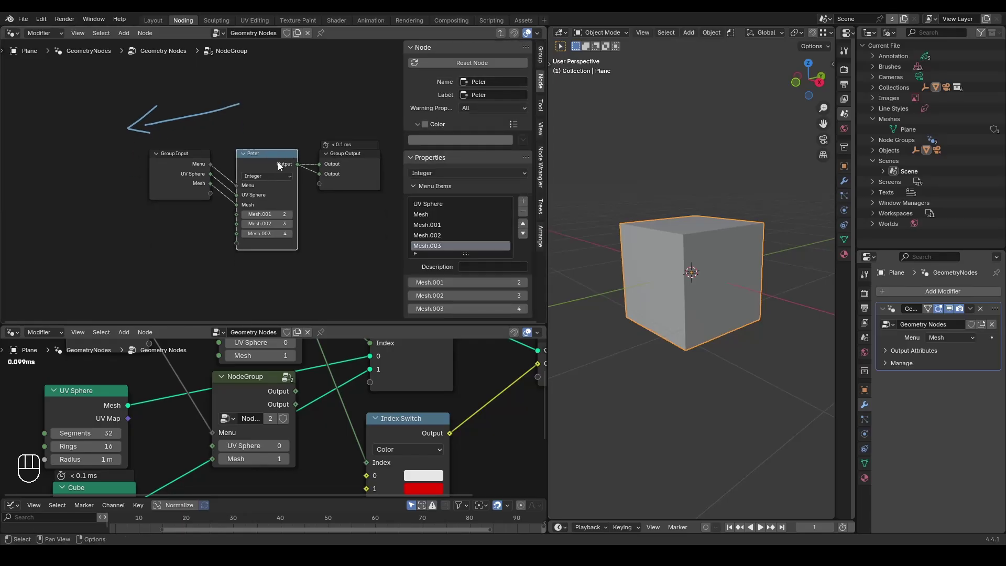
Step: Duplicate the Peter menu switch with Shift+D and drop the copy below the original
{"action": "left_click_drag", "start_coordinate": [275, 163], "coordinate": [279, 154]}
{"action": "key", "text": "ctrl+shift+d"}
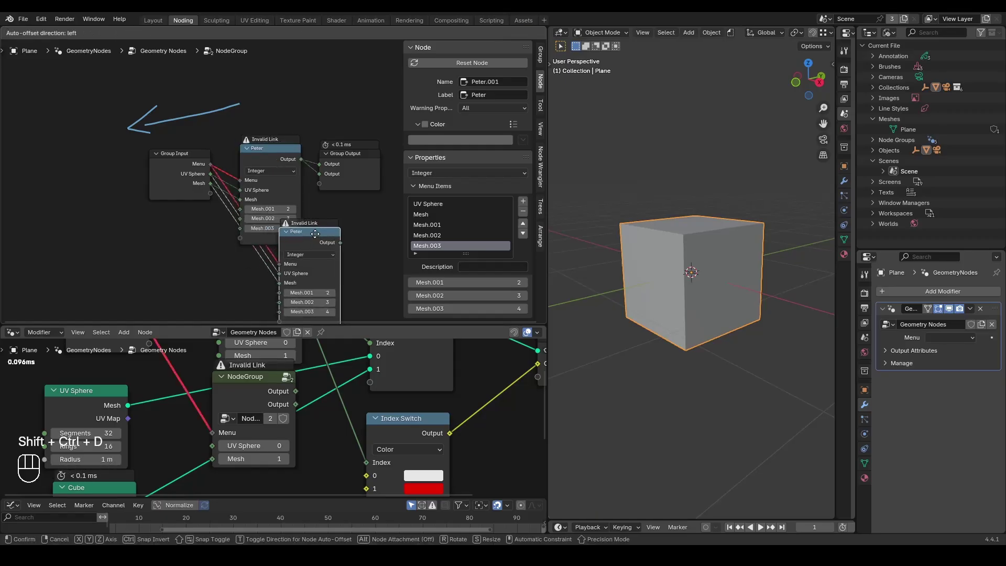
{"action": "key", "text": "n"}
{"action": "left_click", "coordinate": [444, 120]}
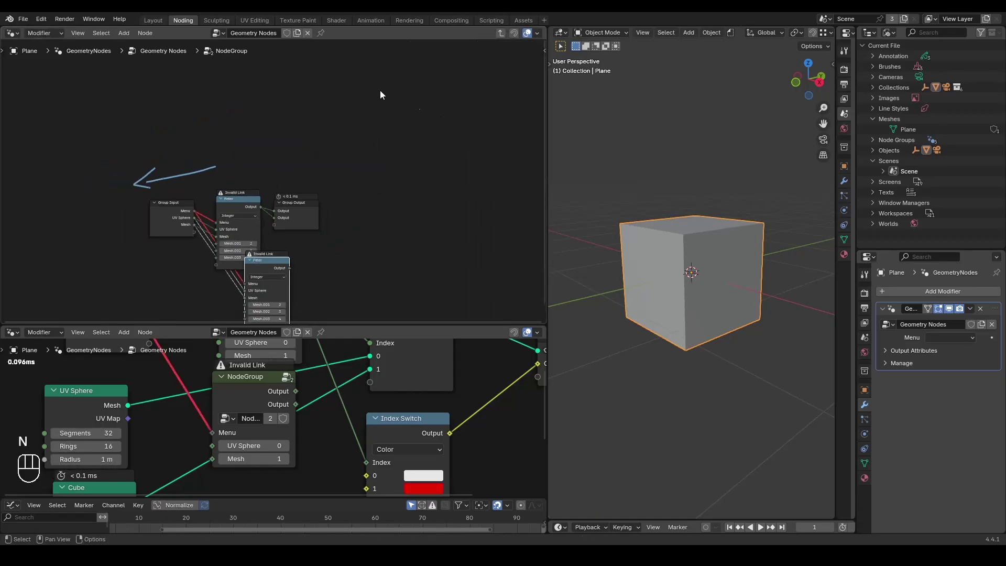
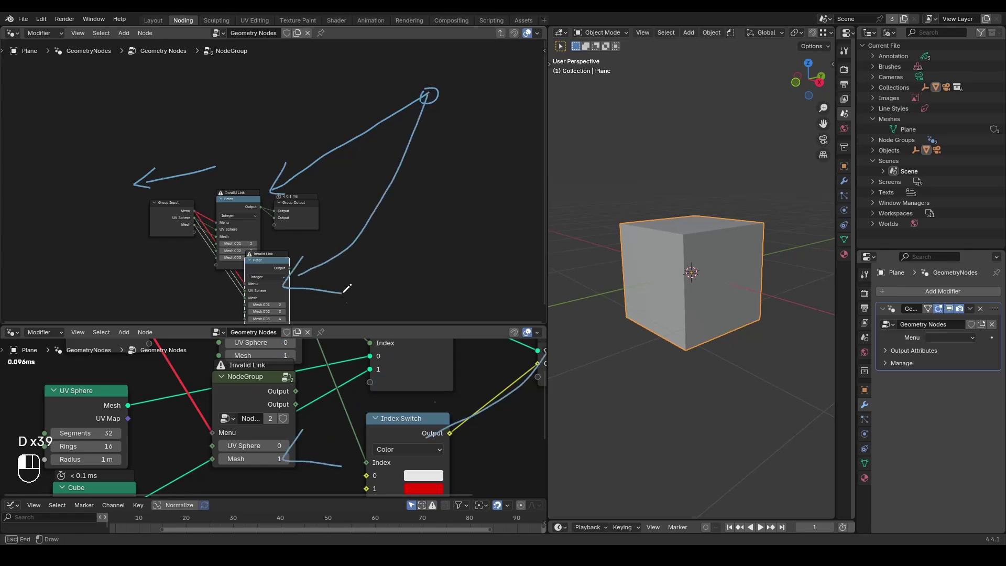
Step: Annotate a circle with lines to both Peter nodes and the handwritten label 'Peter' above it
{"action": "key", "text": "d"}
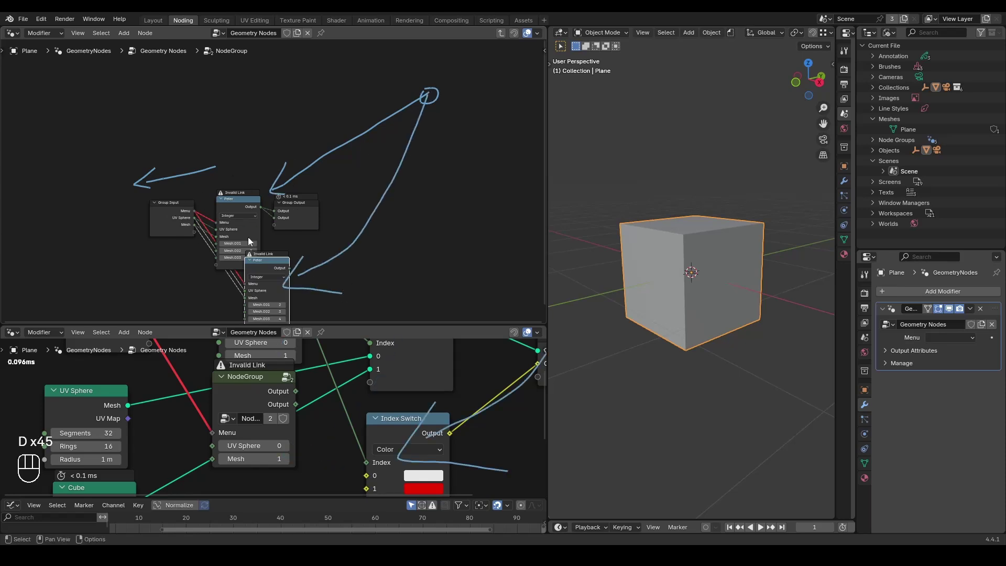
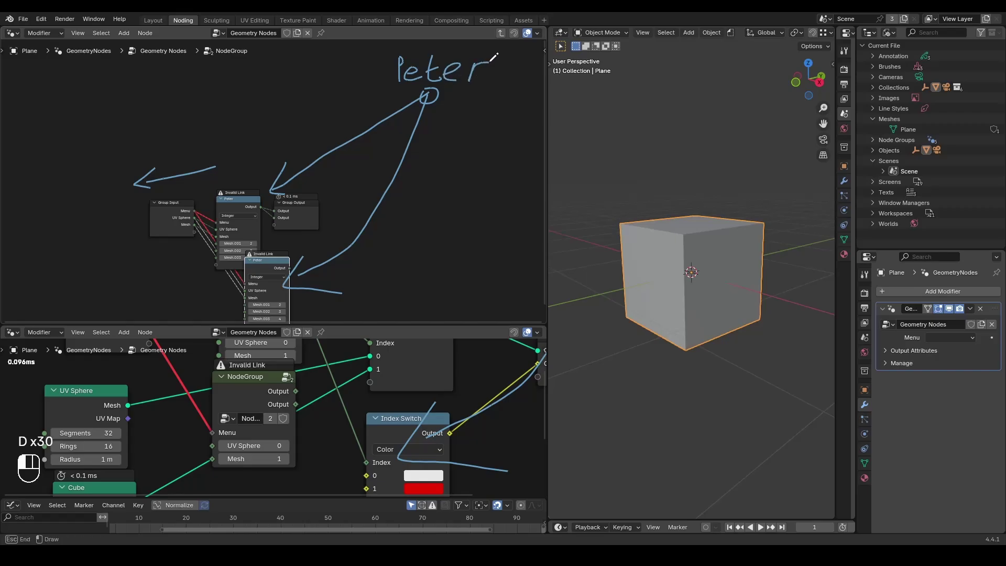
{"action": "key", "text": "d"}
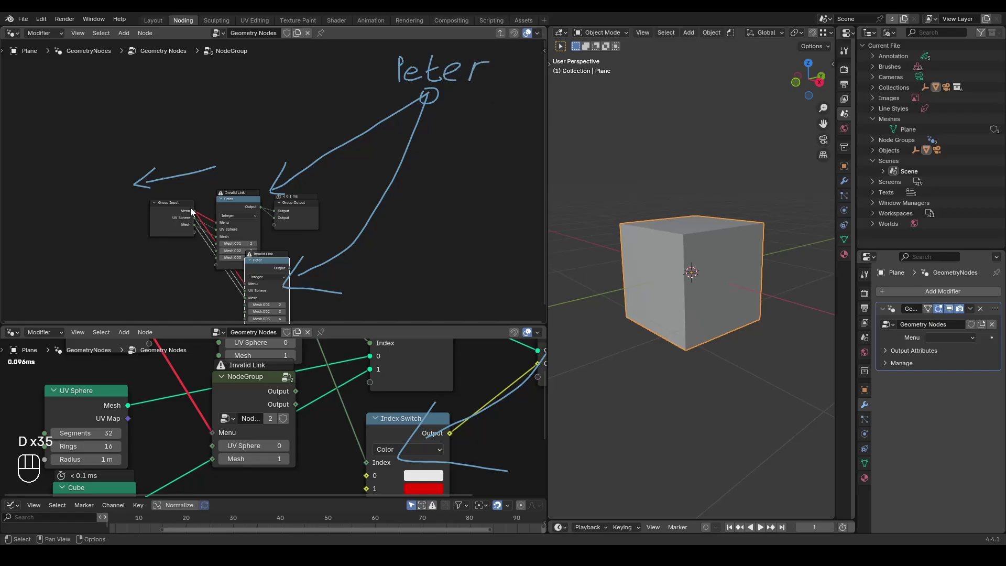